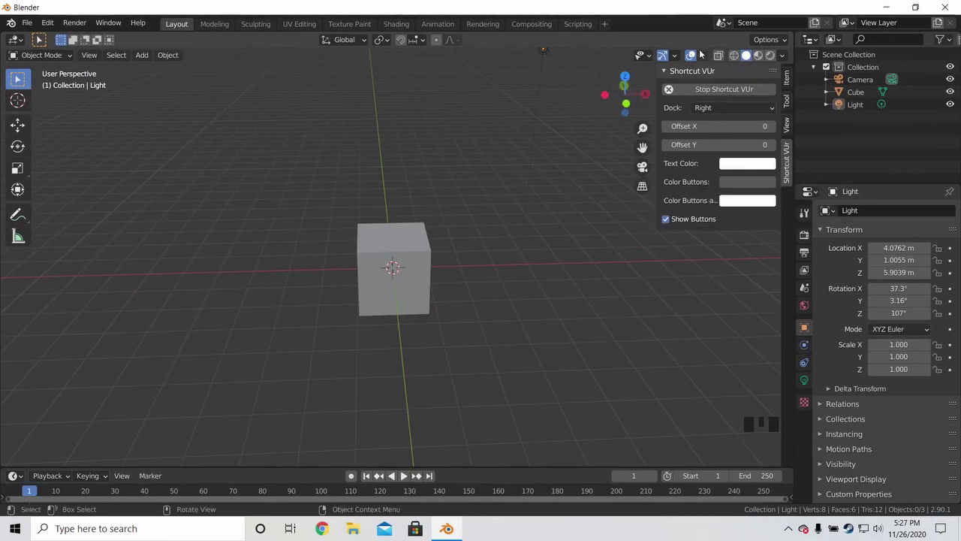
# Hide the shortcut display panel and orbit around the cube, ending toward the front
pyautogui.moveTo(665, 73); pyautogui.dragTo(550, 222)
pyautogui.moveTo(550, 222); pyautogui.dragTo(785, 384)
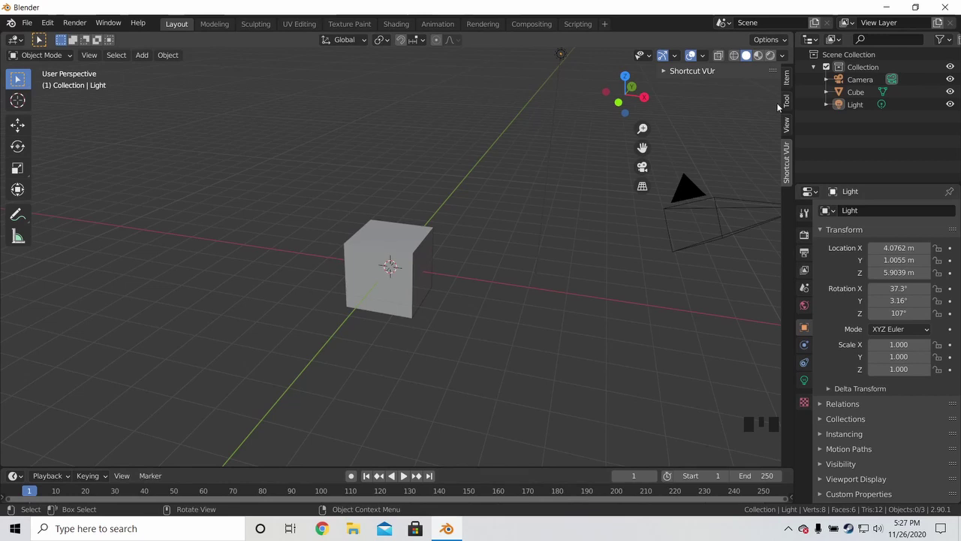
pyautogui.click(790, 156)
pyautogui.moveTo(667, 73); pyautogui.dragTo(644, 281)
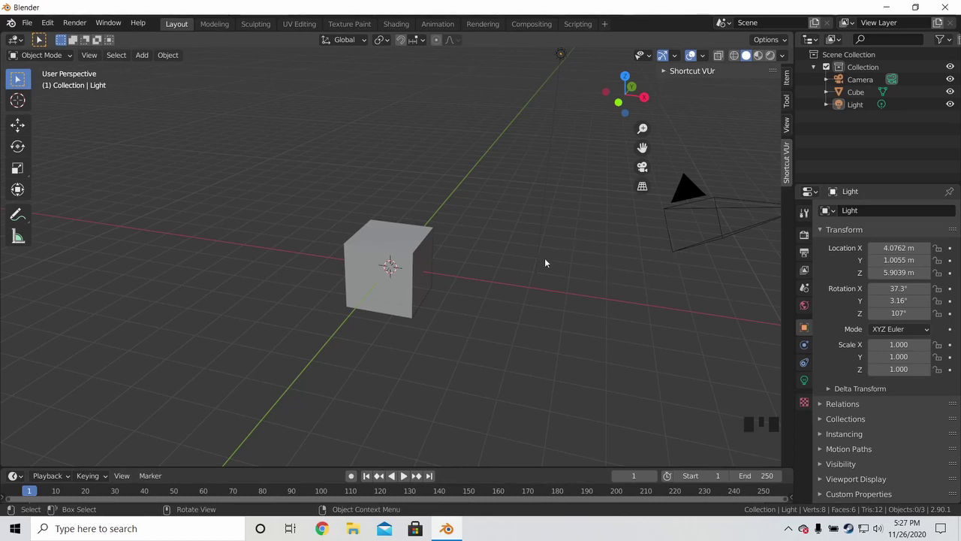
pyautogui.moveTo(484, 301); pyautogui.dragTo(520, 283)
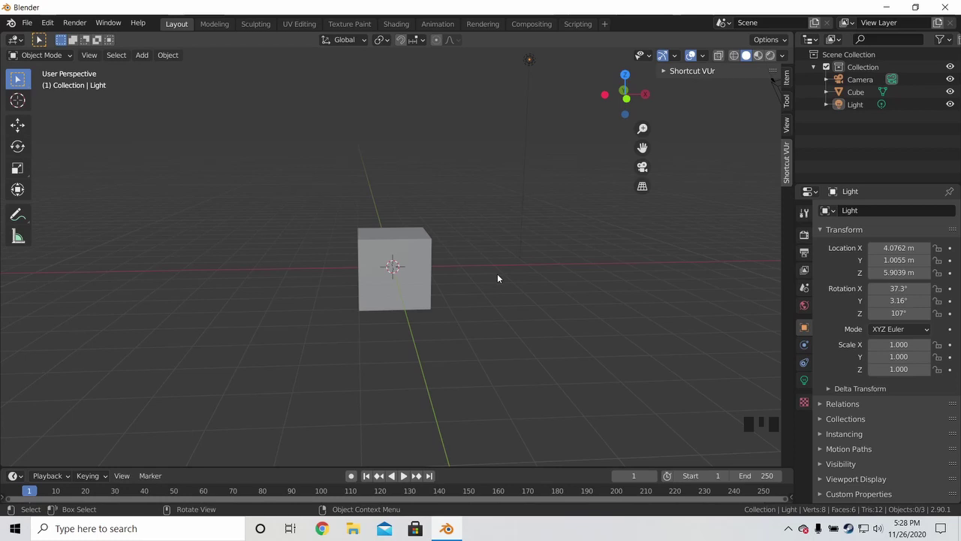
pyautogui.moveTo(510, 266); pyautogui.dragTo(493, 259)
pyautogui.scroll(3)
pyautogui.scroll(-3)
pyautogui.moveTo(486, 252); pyautogui.dragTo(495, 221)
pyautogui.scroll(-3)
pyautogui.moveTo(489, 229); pyautogui.dragTo(628, 251)
pyautogui.scroll(-3)
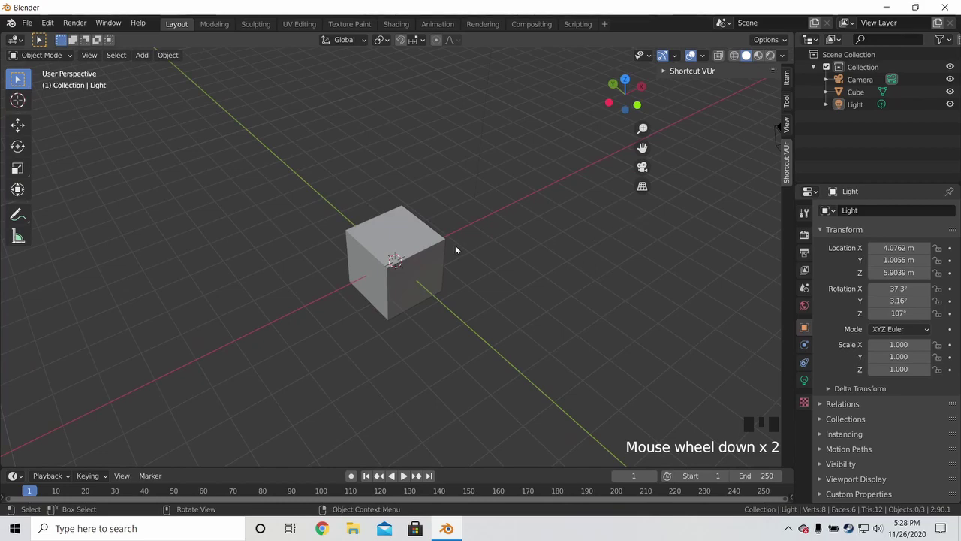
pyautogui.moveTo(414, 236); pyautogui.dragTo(406, 291)
pyautogui.scroll(3)
pyautogui.moveTo(410, 273); pyautogui.dragTo(397, 222)
pyautogui.scroll(-3)
pyautogui.moveTo(393, 268); pyautogui.dragTo(449, 240)
pyautogui.scroll(3)
pyautogui.moveTo(461, 244); pyautogui.dragTo(467, 277)
pyautogui.scroll(-3)
pyautogui.moveTo(470, 266); pyautogui.dragTo(473, 268)
pyautogui.scroll(3)
pyautogui.scroll(-3)
pyautogui.scroll(3)
pyautogui.scroll(-3)
pyautogui.moveTo(457, 239); pyautogui.dragTo(447, 248)
pyautogui.scroll(3)
pyautogui.moveTo(450, 248); pyautogui.dragTo(466, 225)
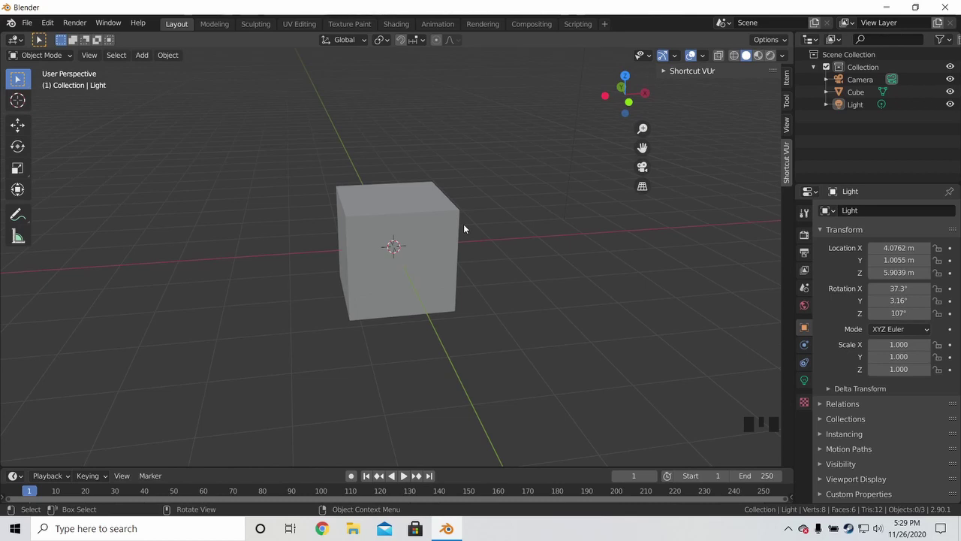
# Cycle the cube through front, right, top, back, left and bottom orthographic views, ending on front
pyautogui.press('KP_1')
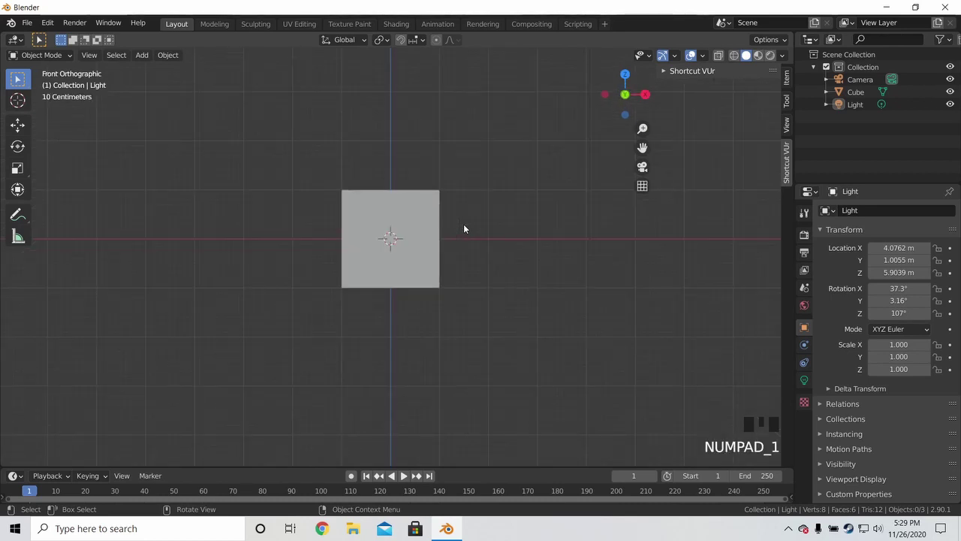
pyautogui.press('KP_3')
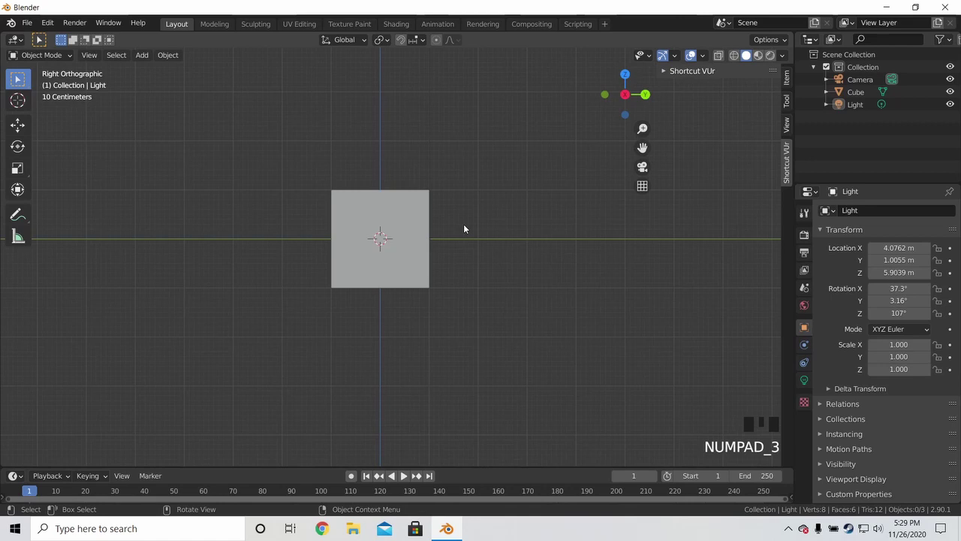
pyautogui.press('KP_1')
pyautogui.press('KP_3')
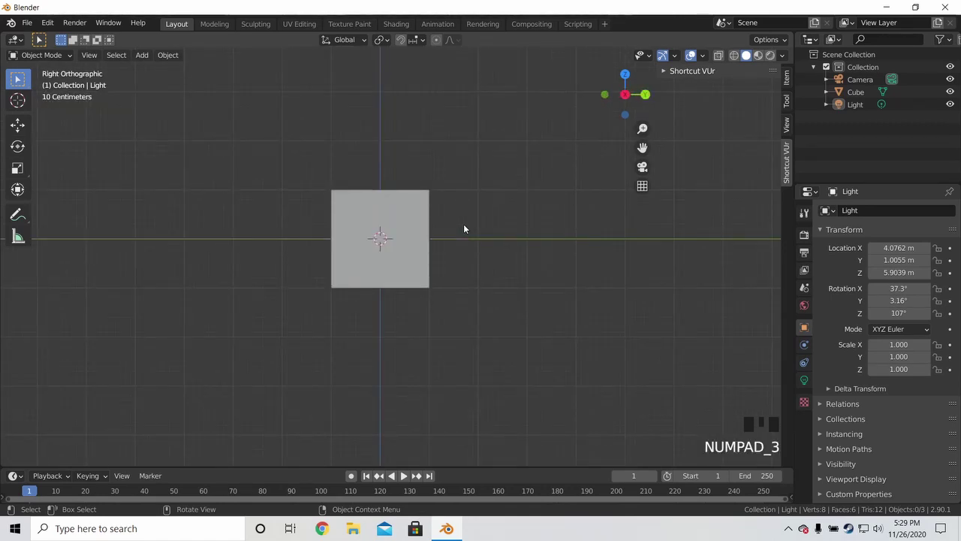
pyautogui.press('KP_7')
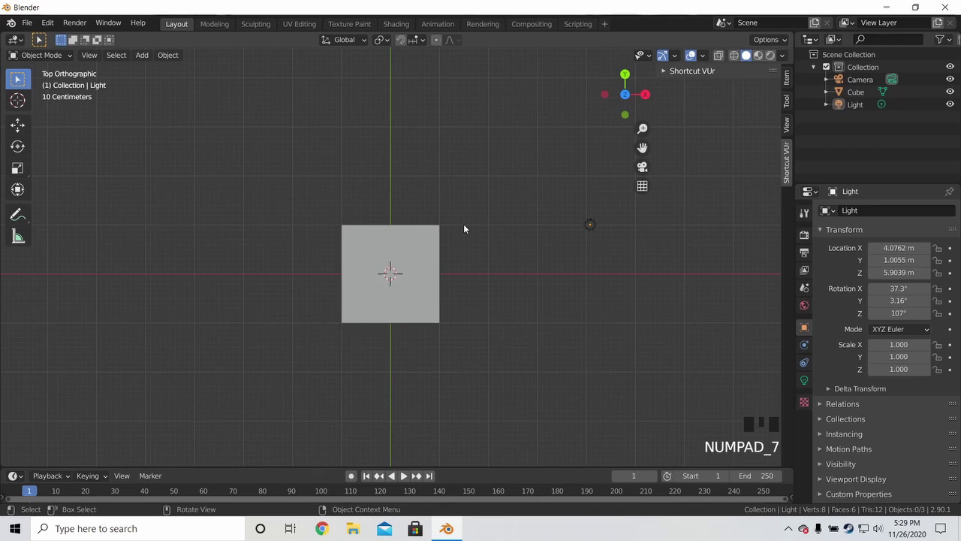
pyautogui.press('KP_1')
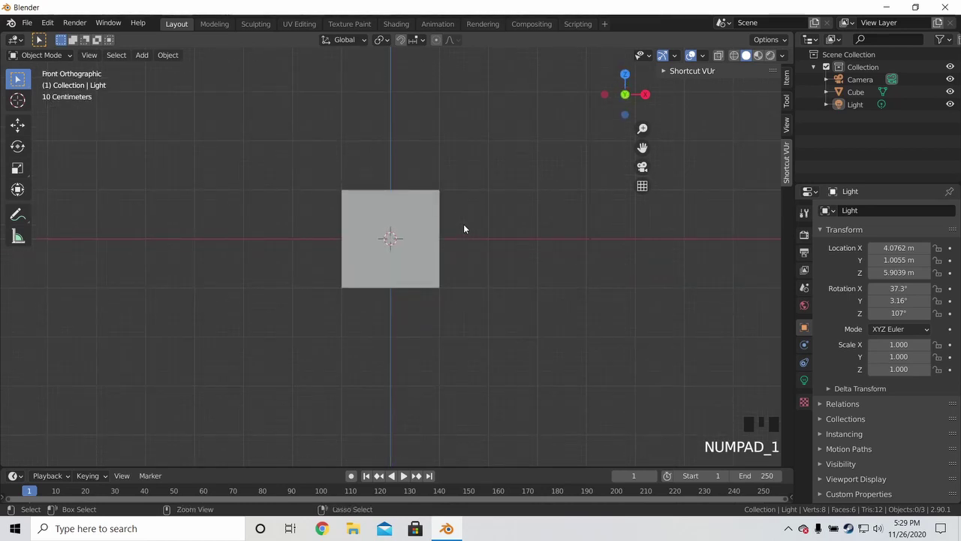
pyautogui.press('ctrl+KP_1')
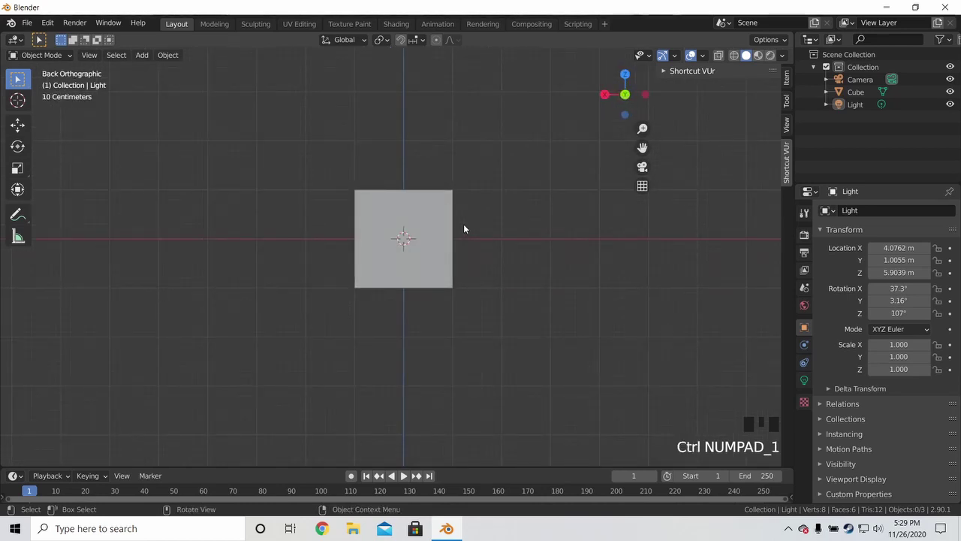
pyautogui.press('KP_3')
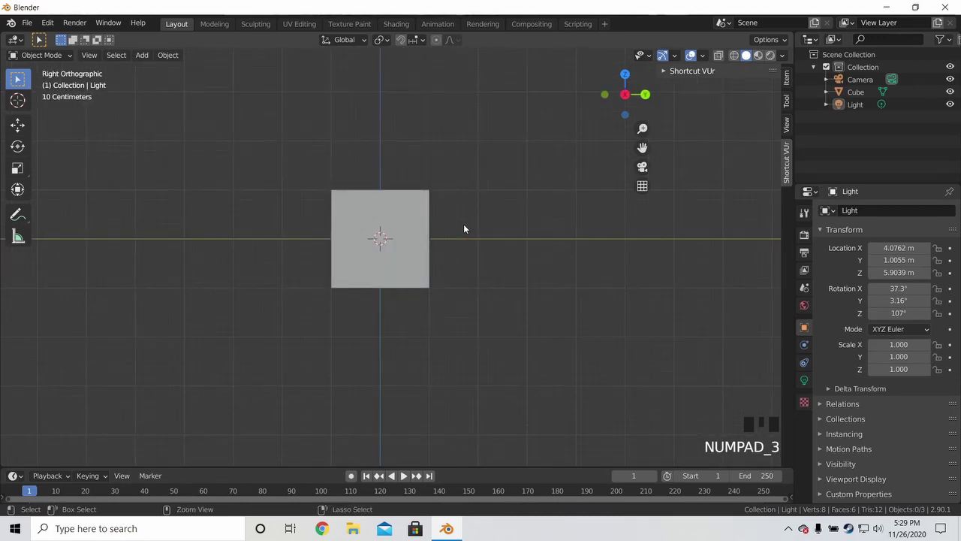
pyautogui.press('ctrl+KP_3')
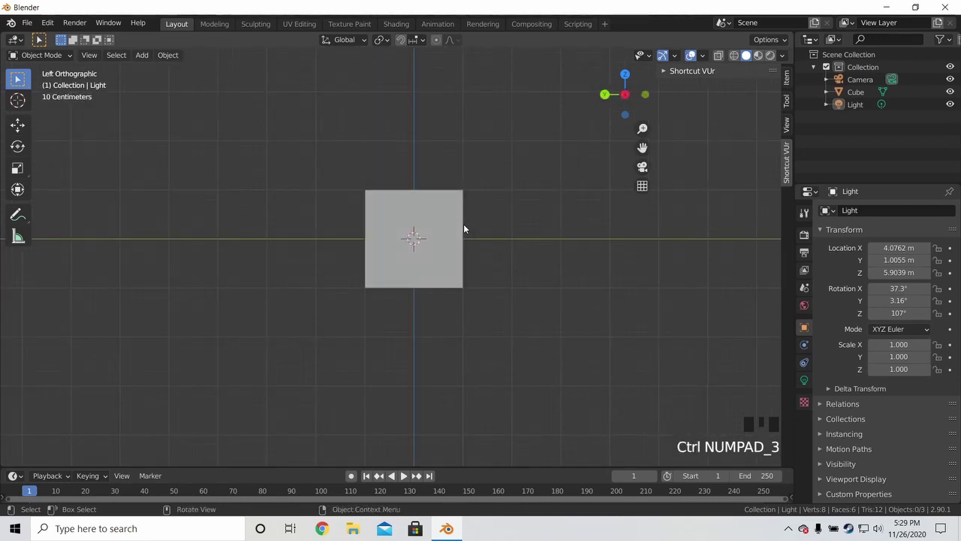
pyautogui.press('KP_7')
pyautogui.press('ctrl+KP_7')
pyautogui.press('KP_1')
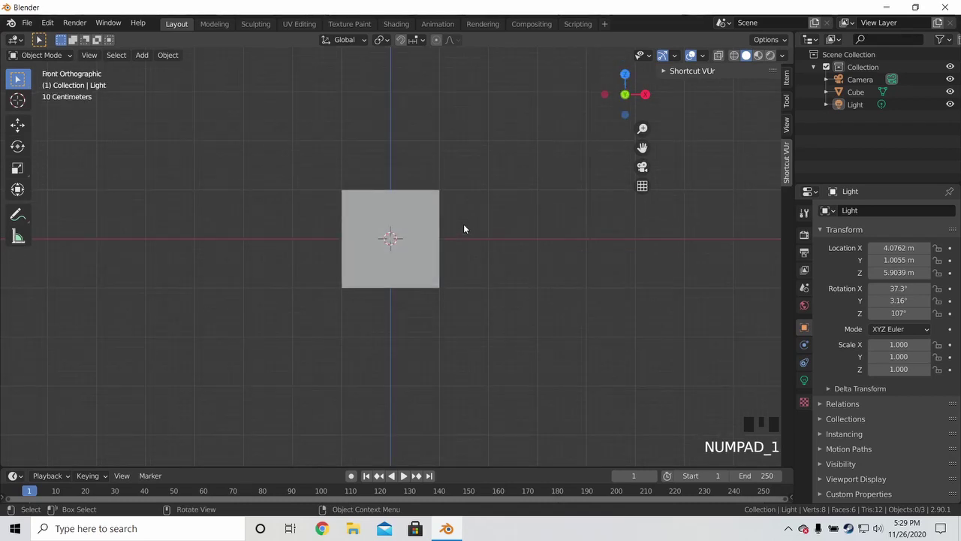
# Zoom and pan around the cube in front view, toggling perspective, and settle back on front orthographic
pyautogui.scroll(-3)
pyautogui.moveTo(443, 236); pyautogui.dragTo(567, 267)
pyautogui.scroll(3)
pyautogui.middleClick(473, 251)
pyautogui.scroll(-3)
pyautogui.moveTo(458, 237); pyautogui.dragTo(513, 248)
pyautogui.scroll(3)
pyautogui.moveTo(509, 241); pyautogui.dragTo(494, 211)
pyautogui.scroll(-3)
pyautogui.moveTo(524, 218); pyautogui.dragTo(522, 233)
pyautogui.scroll(-3)
pyautogui.moveTo(530, 247); pyautogui.dragTo(18, 76)
pyautogui.press('KP_5')
pyautogui.press('KP_5')
pyautogui.press('KP_5')
pyautogui.press('KP_1')
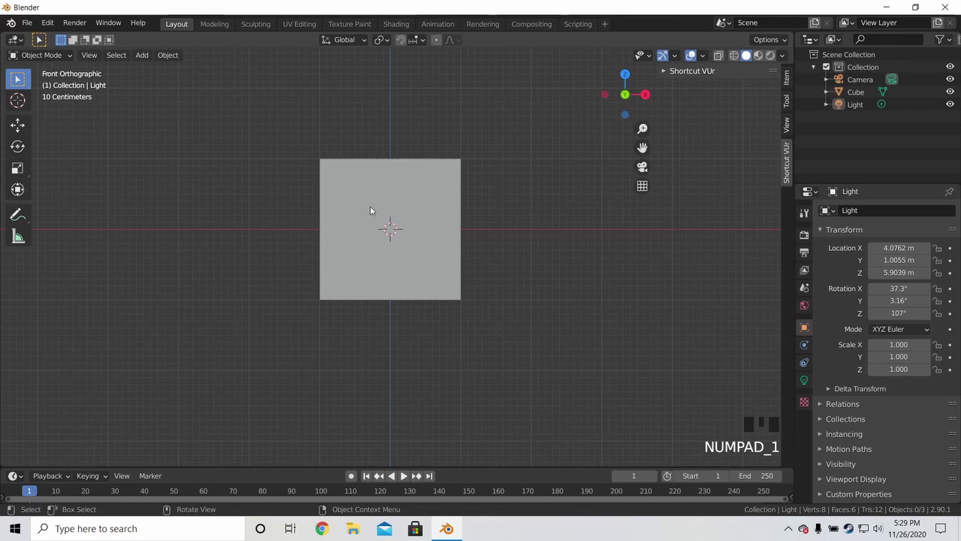
# Switch to perspective projection and orbit to a wider tilted view of cube, camera and light
pyautogui.scroll(-3)
pyautogui.moveTo(18, 76); pyautogui.dragTo(18, 76)
pyautogui.press('KP_5')
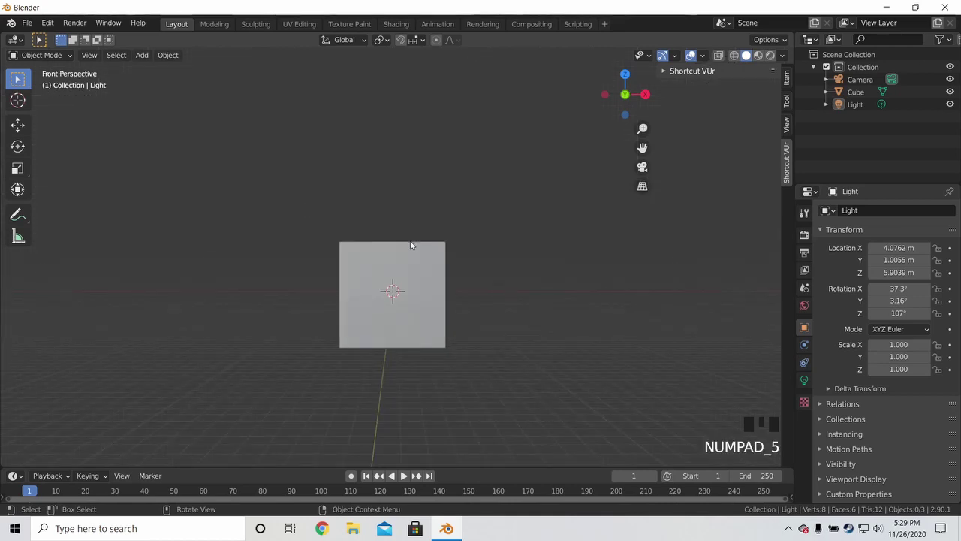
pyautogui.moveTo(18, 75); pyautogui.dragTo(18, 75)
pyautogui.press('KP_1')
pyautogui.scroll(3)
pyautogui.middleClick(18, 75)
pyautogui.scroll(3)
pyautogui.middleClick(18, 76)
pyautogui.scroll(-3)
pyautogui.middleClick(18, 75)
pyautogui.scroll(-3)
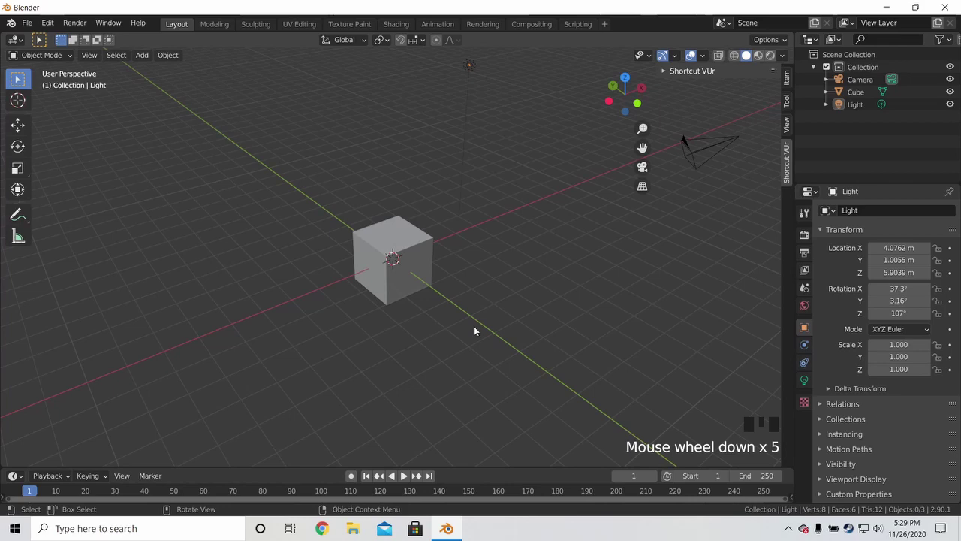
pyautogui.moveTo(18, 76); pyautogui.dragTo(18, 76)
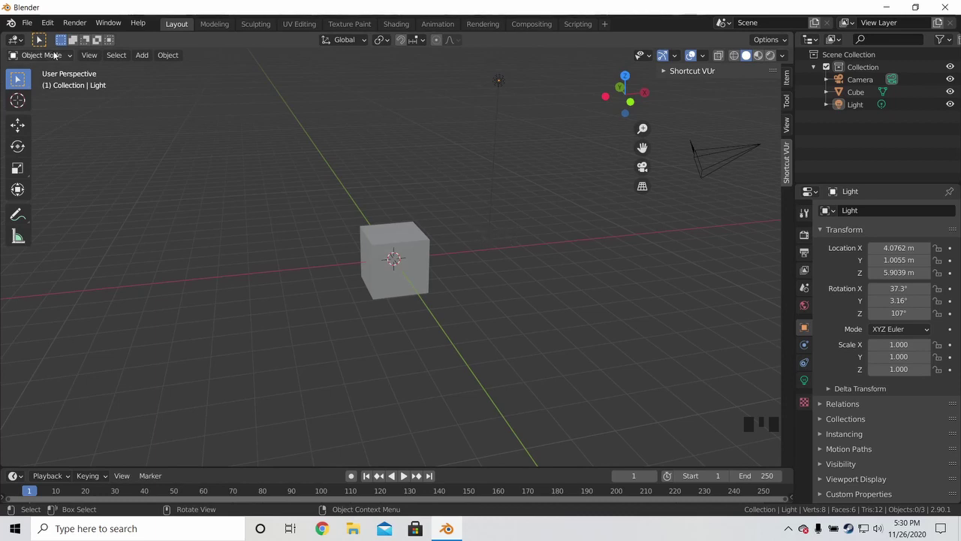
# Take the cube into Edit Mode, cycle vertex, edge and face selection, and return to Object Mode
pyautogui.moveTo(26, 24); pyautogui.dragTo(95, 198)
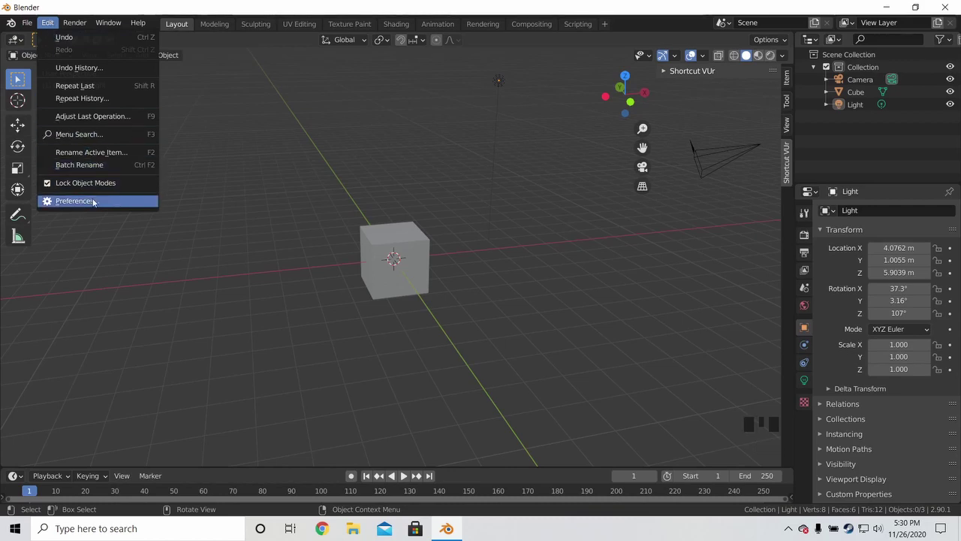
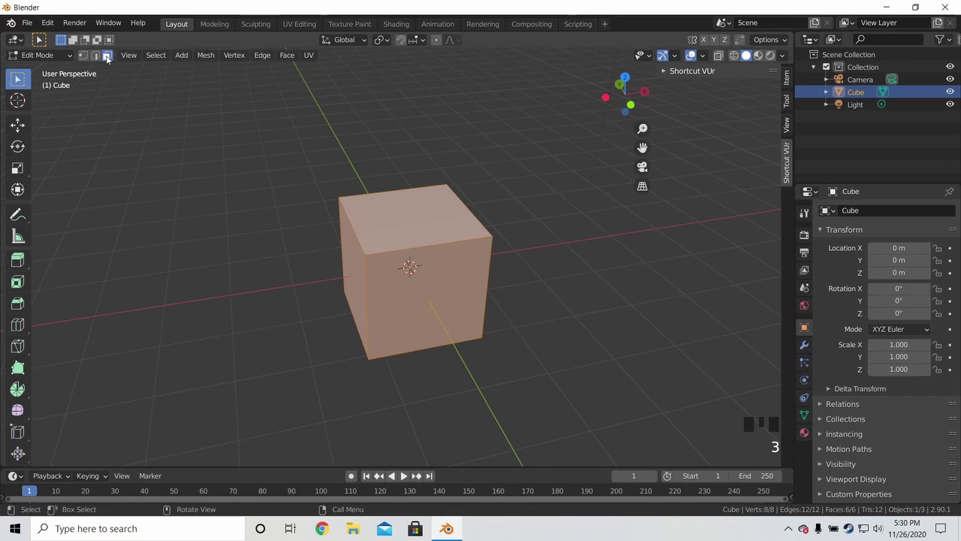
pyautogui.press('4')
pyautogui.press('5')
pyautogui.press('1')
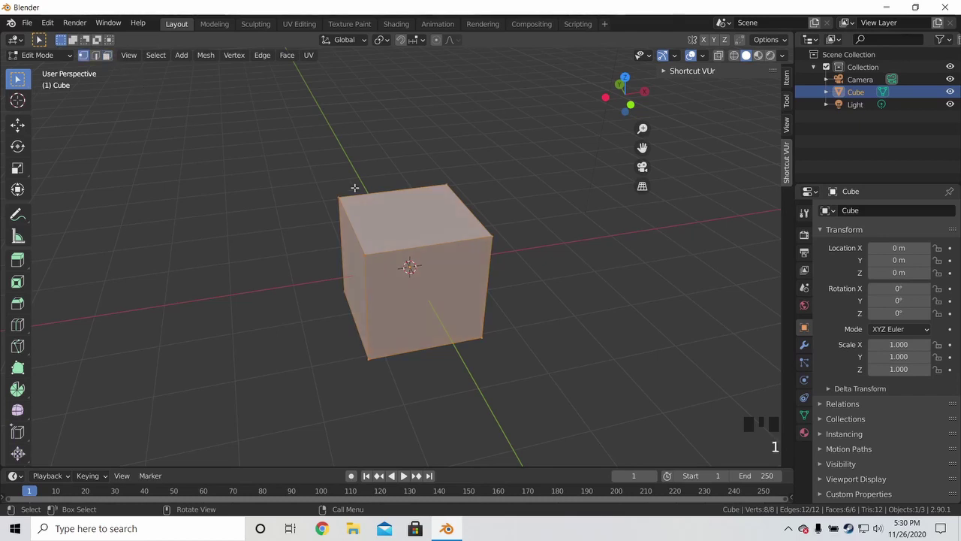
pyautogui.press('Tab')
pyautogui.press('a')
pyautogui.press('a')
# Orbit and zoom out around the cube to a wider view of the scene
pyautogui.moveTo(370, 199); pyautogui.dragTo(407, 185)
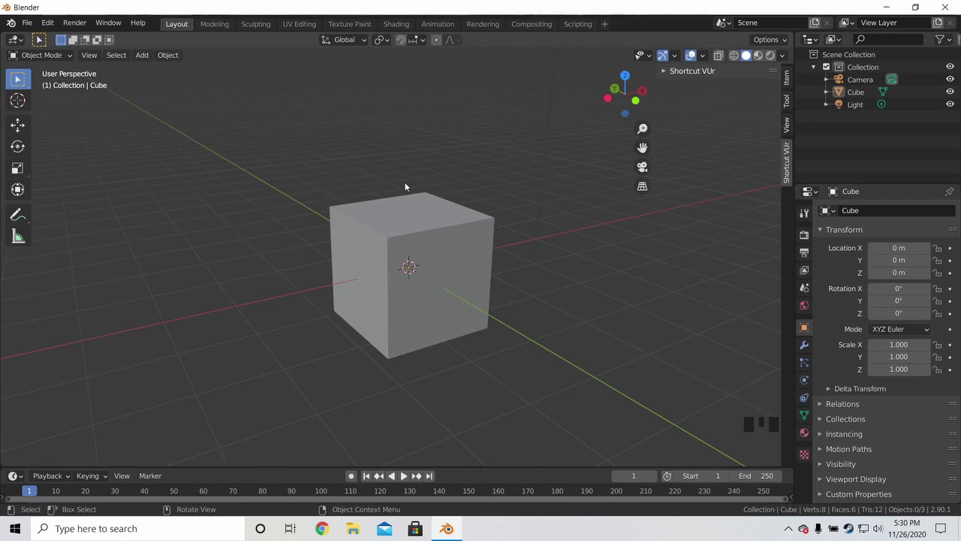
pyautogui.scroll(-3)
pyautogui.moveTo(537, 267); pyautogui.dragTo(517, 243)
pyautogui.scroll(-3)
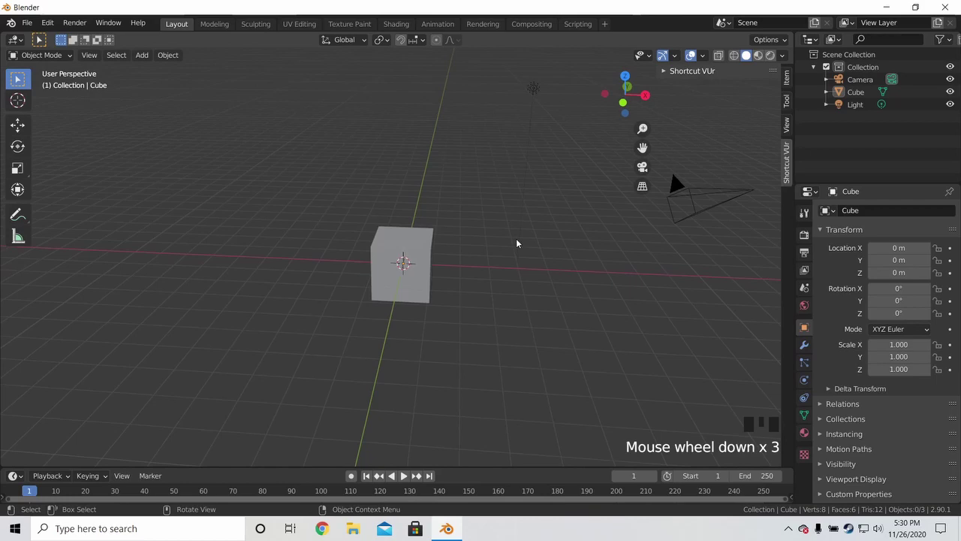
# Delete the camera from the scene so it no longer clutters the cube
pyautogui.press('KP_0')
pyautogui.scroll(-3)
pyautogui.scroll(3)
pyautogui.scroll(-3)
pyautogui.click(525, 219)
pyautogui.doubleClick(520, 220)
pyautogui.press('g')
pyautogui.scroll(3)
pyautogui.scroll(-3)
pyautogui.moveTo(501, 207); pyautogui.dragTo(610, 179)
pyautogui.scroll(-3)
pyautogui.moveTo(589, 195); pyautogui.dragTo(491, 273)
pyautogui.press('x')
# Delete the light, leaving only the cube, and frame it straight-on in front view
pyautogui.click(404, 138)
pyautogui.press('x')
pyautogui.moveTo(457, 202); pyautogui.dragTo(514, 218)
pyautogui.scroll(3)
pyautogui.moveTo(508, 220); pyautogui.dragTo(499, 213)
pyautogui.press('KP_1')
pyautogui.scroll(-3)
pyautogui.scroll(3)
pyautogui.moveTo(488, 259); pyautogui.dragTo(287, 123)
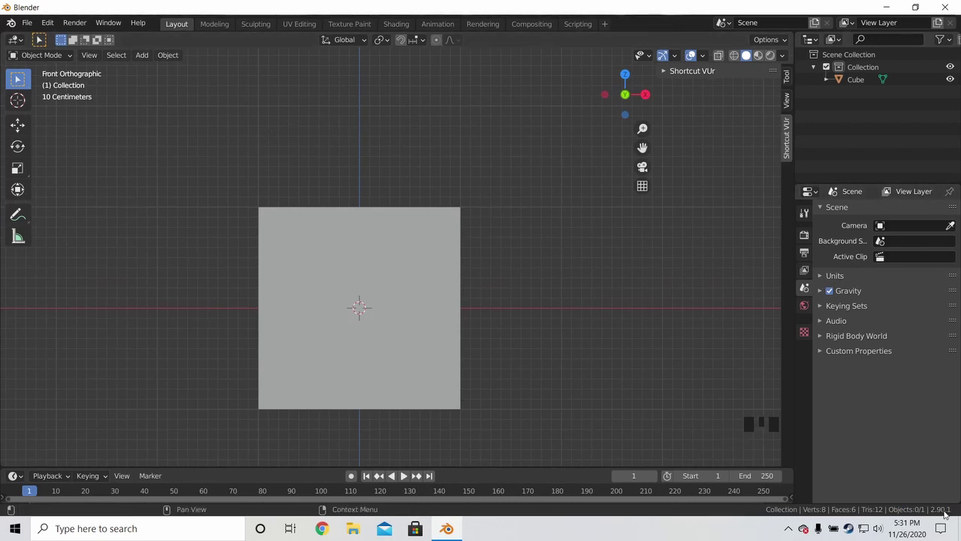
pyautogui.click(810, 312)
pyautogui.click(805, 291)
# Bring up the Add list and expand its Image category for a reference image
pyautogui.press('shift+a')
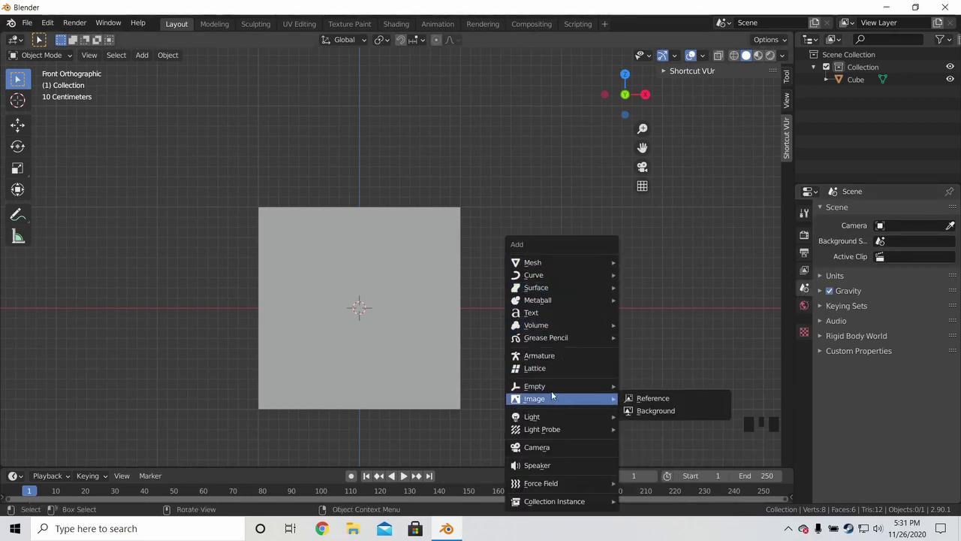
pyautogui.press('shift+a')
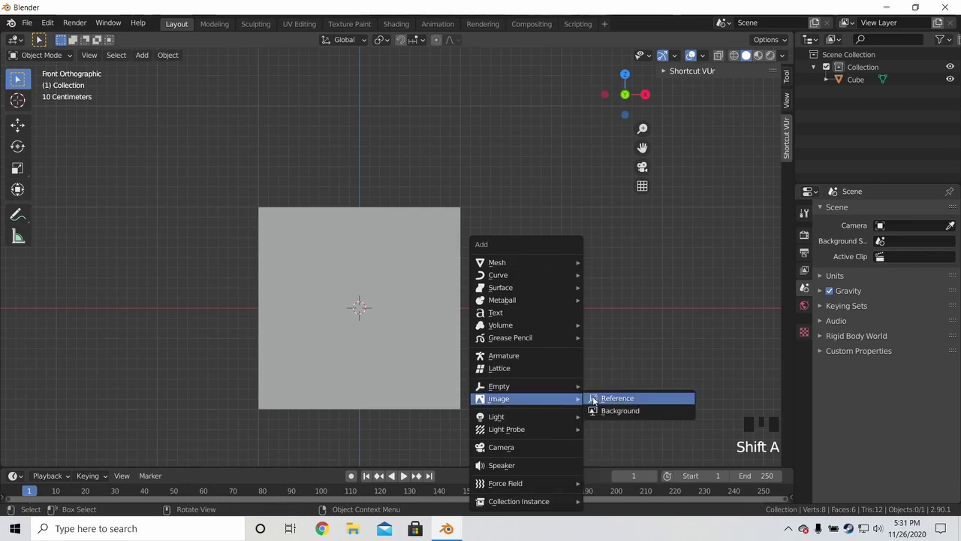
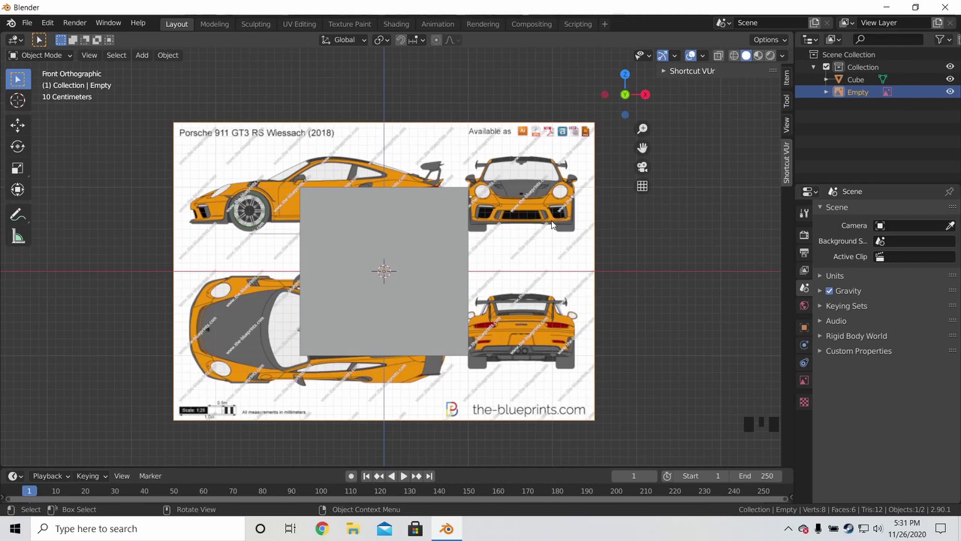
# Frame the loaded Porsche 911 GT3 RS blueprint empty and pan across its views
pyautogui.scroll(3)
pyautogui.moveTo(642, 221); pyautogui.dragTo(593, 232)
pyautogui.scroll(3)
pyautogui.moveTo(592, 235); pyautogui.dragTo(557, 257)
pyautogui.scroll(-3)
pyautogui.moveTo(576, 269); pyautogui.dragTo(628, 271)
pyautogui.press('z')
pyautogui.press('g')
pyautogui.press('g')
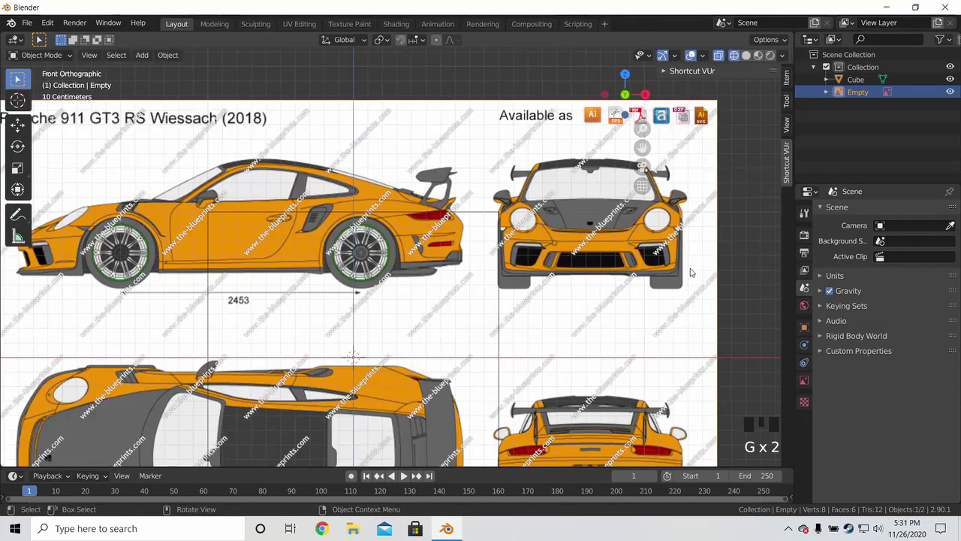
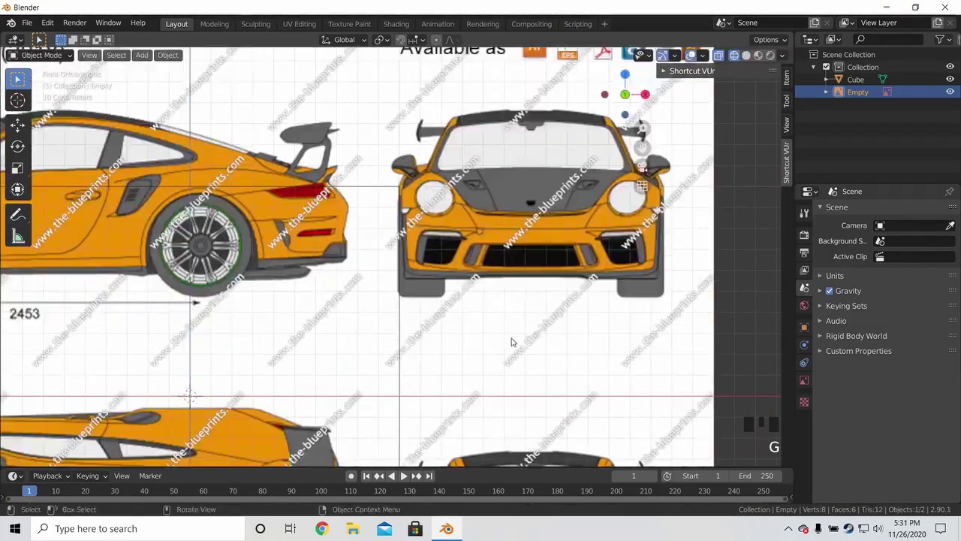
pyautogui.scroll(-3)
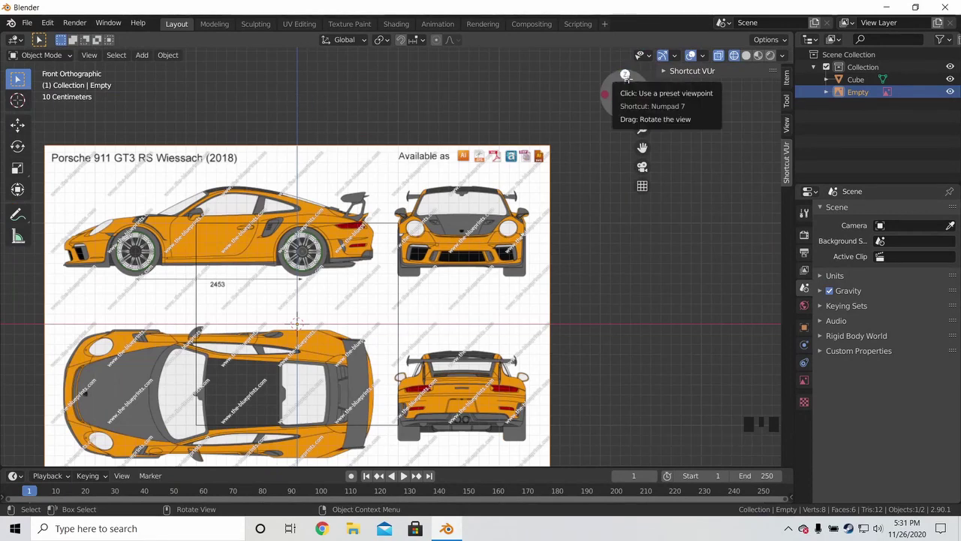
pyautogui.moveTo(443, 212); pyautogui.dragTo(434, 266)
pyautogui.scroll(-3)
pyautogui.moveTo(536, 218); pyautogui.dragTo(591, 171)
# In front orthographic view, start moving the blueprint along Z so the side-view wheels meet the ground axis
pyautogui.press('KP_1')
pyautogui.scroll(3)
pyautogui.scroll(3)
pyautogui.moveTo(467, 293); pyautogui.dragTo(404, 231)
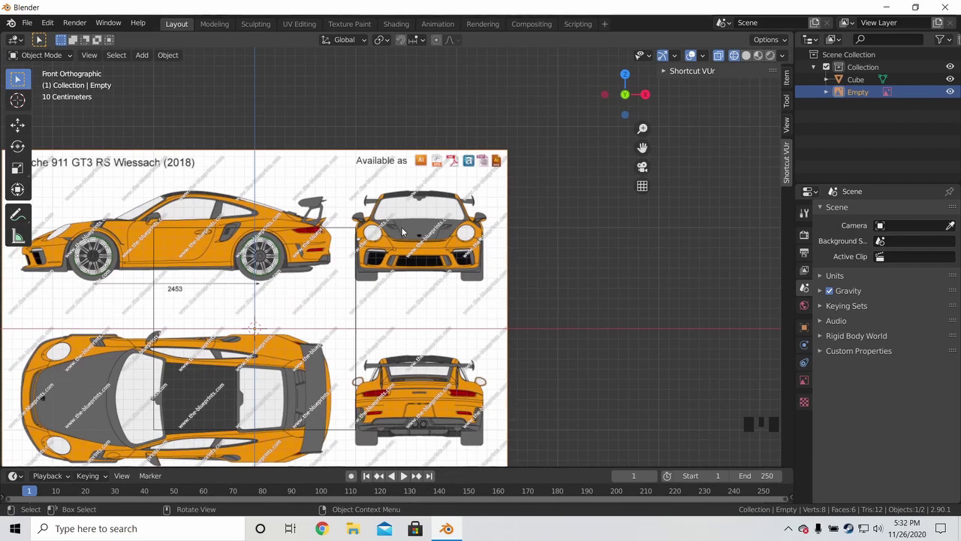
pyautogui.scroll(3)
pyautogui.moveTo(407, 232); pyautogui.dragTo(410, 247)
pyautogui.scroll(3)
pyautogui.press('g')
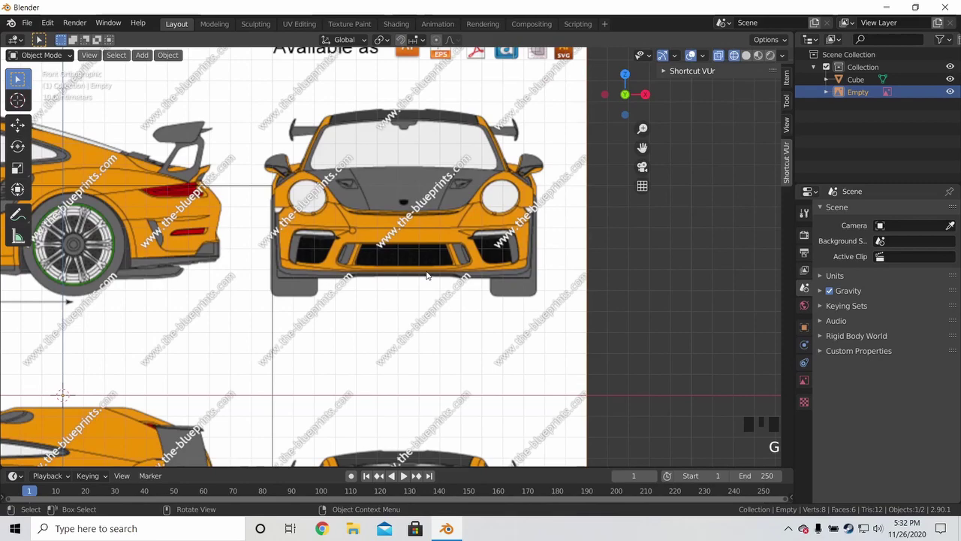
pyautogui.press('g')
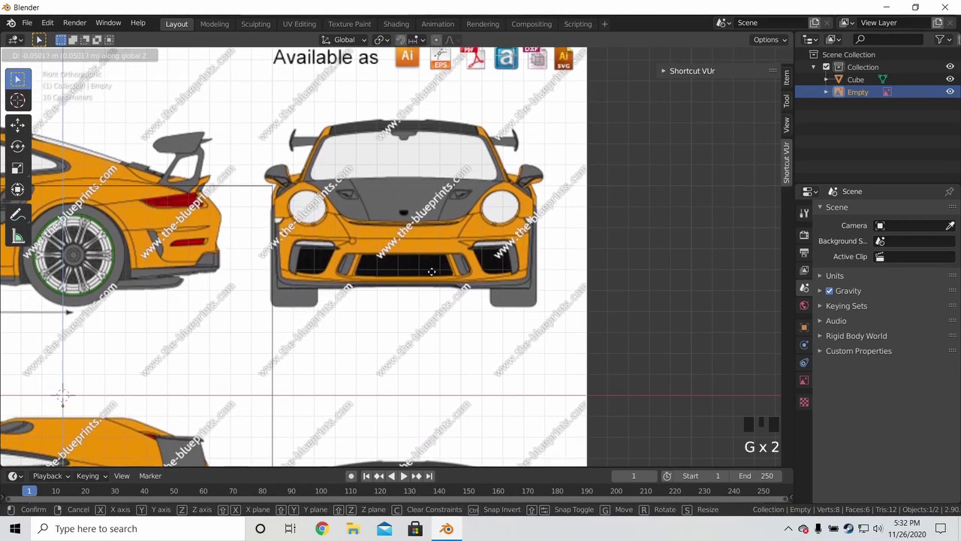
pyautogui.press('g')
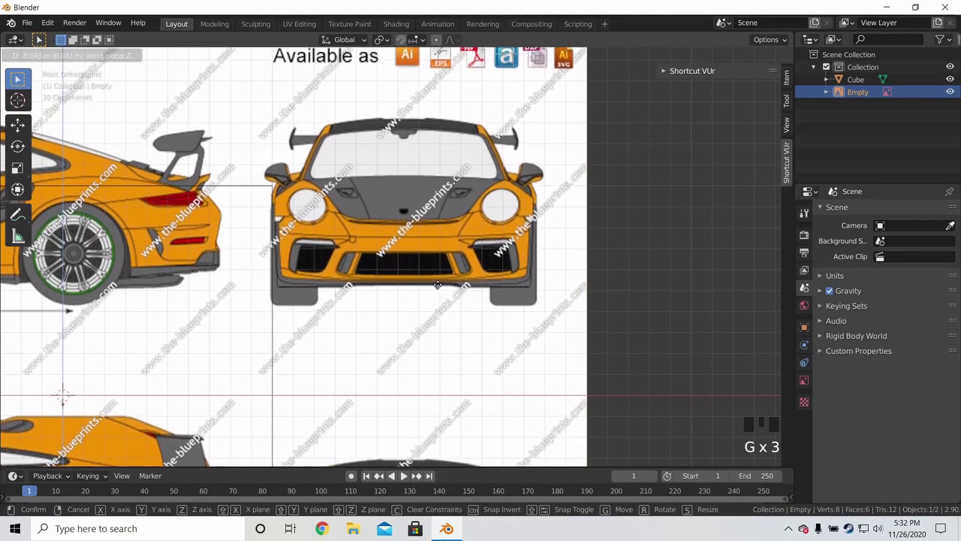
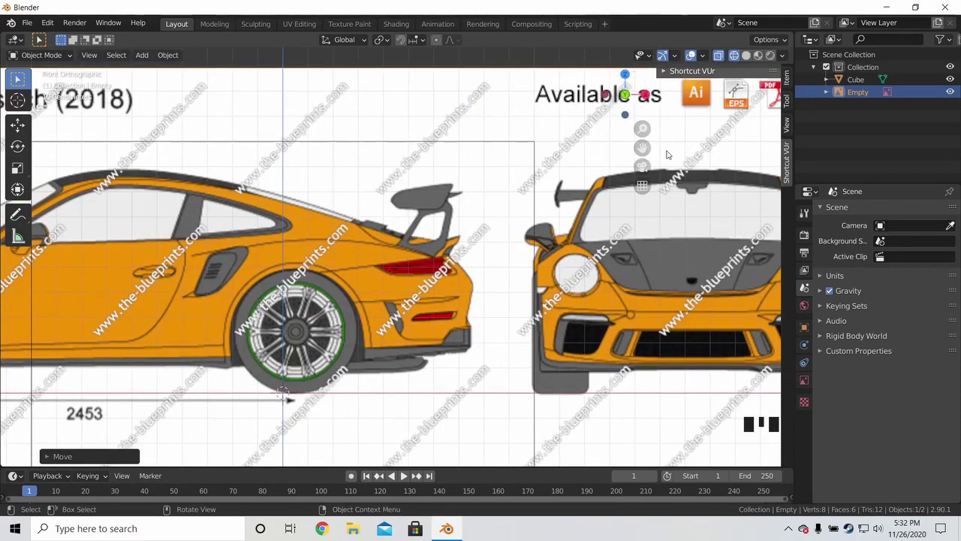
# Move the blueprint along X to centre the car's front view on the Z axis, then zoom in to refine
pyautogui.press('g')
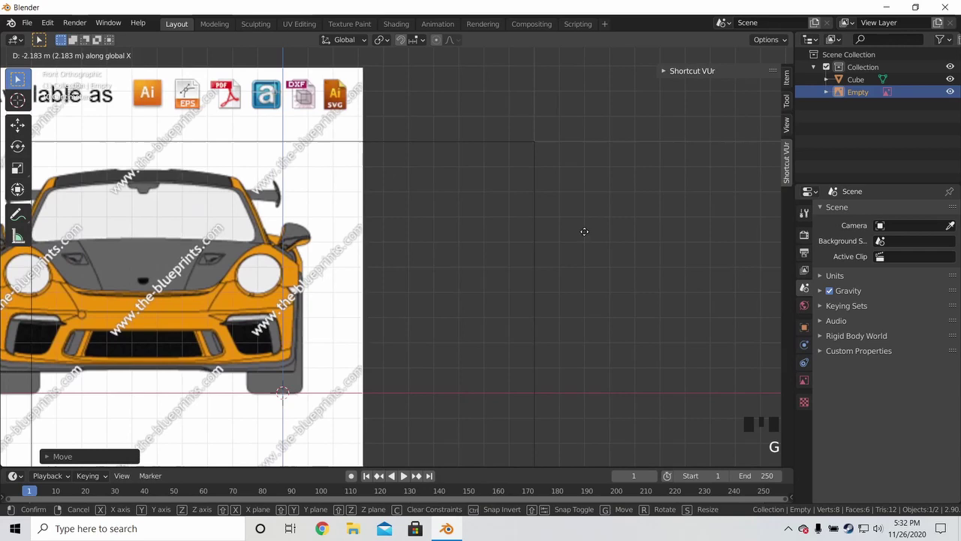
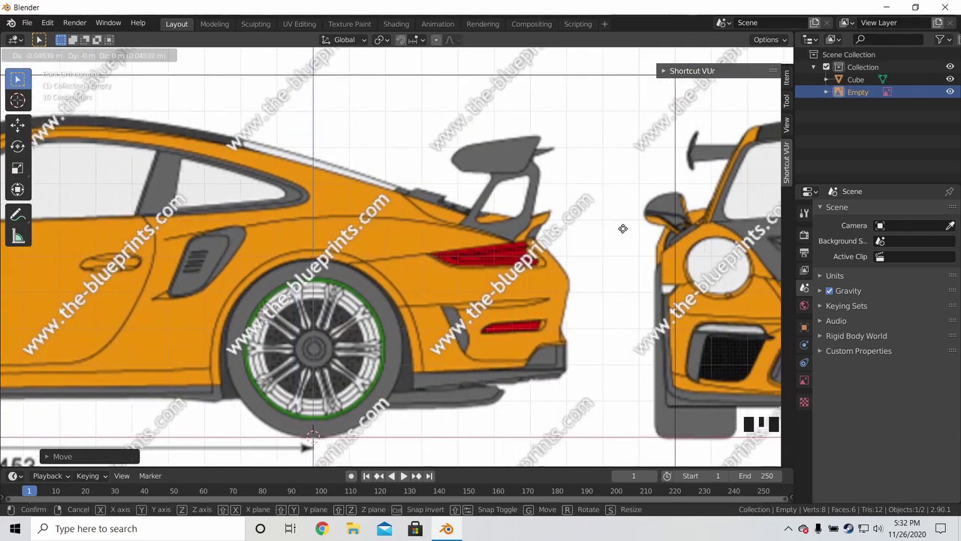
pyautogui.press('g')
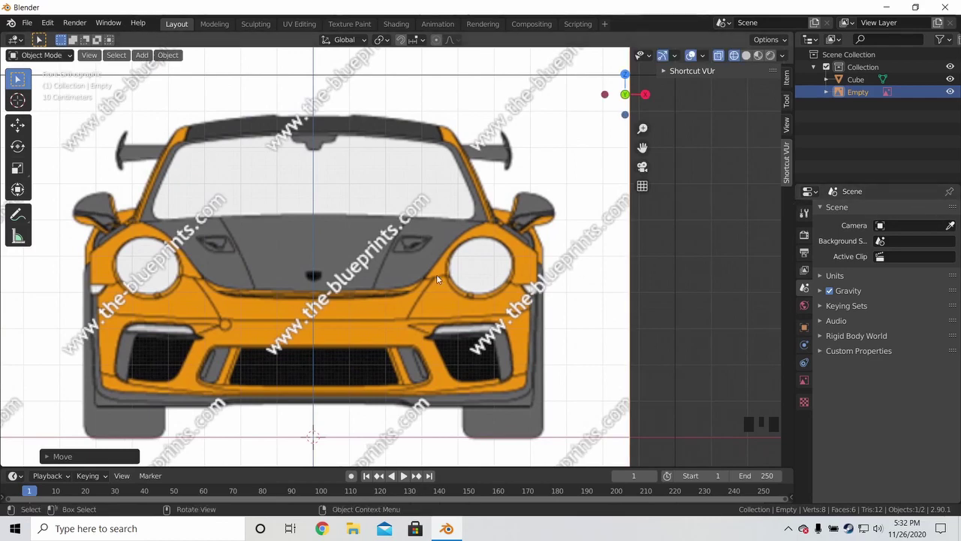
pyautogui.scroll(3)
pyautogui.middleClick(537, 276)
pyautogui.moveTo(559, 318); pyautogui.dragTo(475, 296)
pyautogui.scroll(3)
pyautogui.moveTo(586, 285); pyautogui.dragTo(569, 217)
pyautogui.press('g')
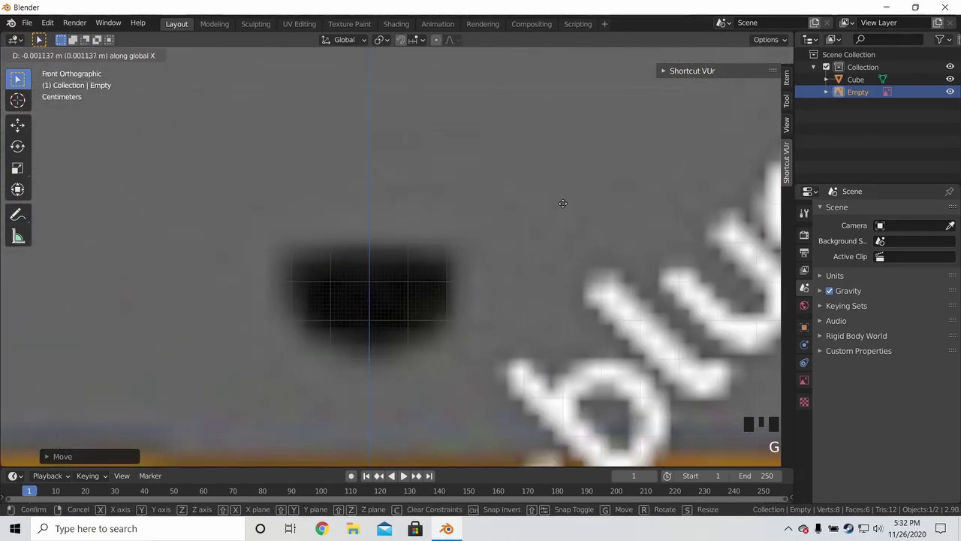
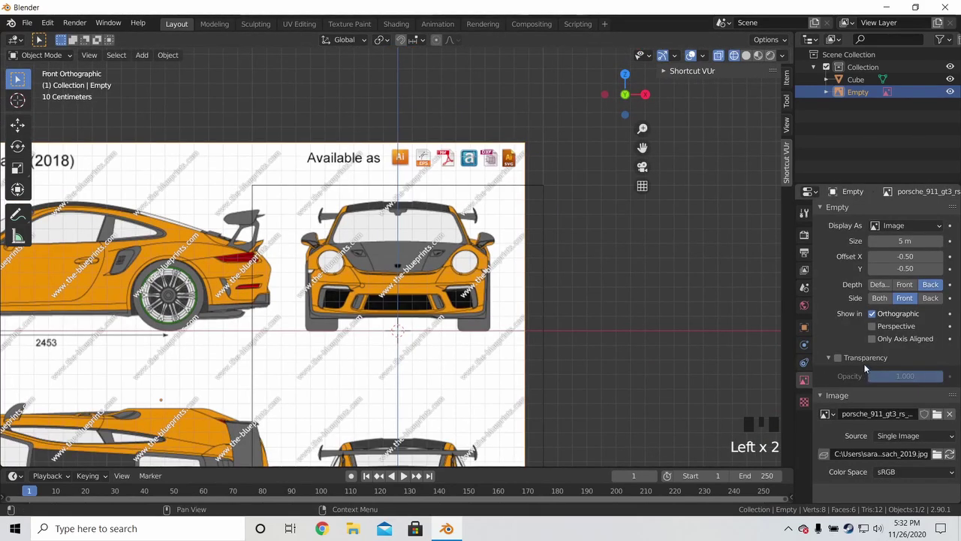
# Pan and zoom the front orthographic view to frame the car's front blueprint
pyautogui.scroll(3)
pyautogui.scroll(-3)
pyautogui.click(813, 381)
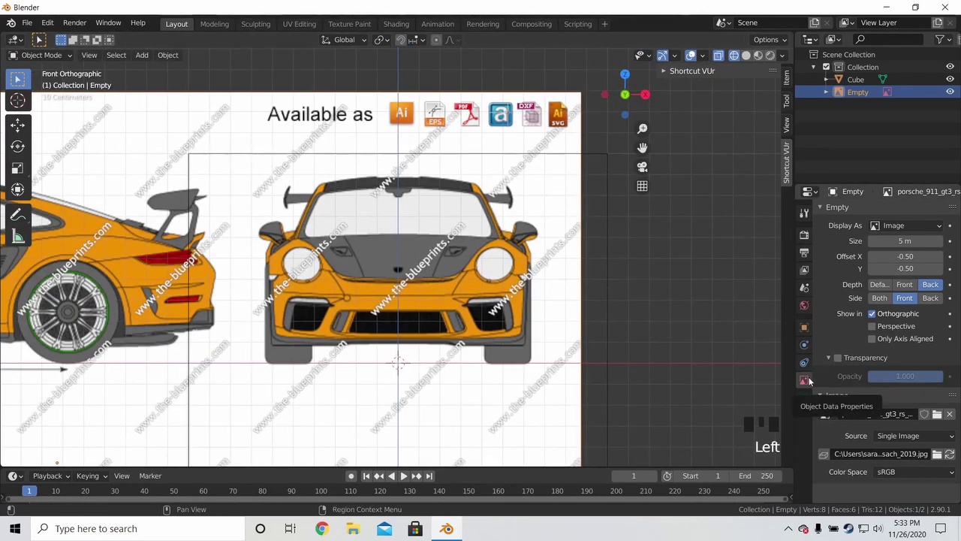
pyautogui.moveTo(813, 196); pyautogui.dragTo(842, 359)
pyautogui.scroll(3)
pyautogui.moveTo(927, 379); pyautogui.dragTo(497, 312)
pyautogui.scroll(3)
pyautogui.moveTo(528, 294); pyautogui.dragTo(501, 227)
pyautogui.scroll(3)
pyautogui.scroll(-3)
pyautogui.press('a')
pyautogui.press('a')
# Briefly edit the sizing cube's scale and position, then undo the change
pyautogui.click(519, 207)
pyautogui.press('z')
pyautogui.press('Tab')
pyautogui.press('s')
pyautogui.press('g')
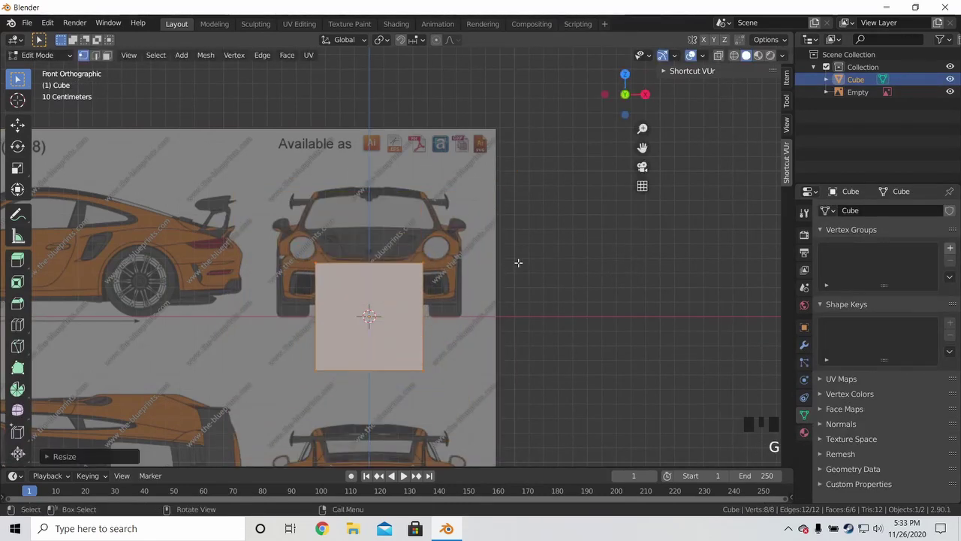
pyautogui.press('ctrl+z')
pyautogui.press('Tab')
# Switch the viewport shading to Solid so the cube becomes opaque
pyautogui.click(441, 144)
pyautogui.press('z')
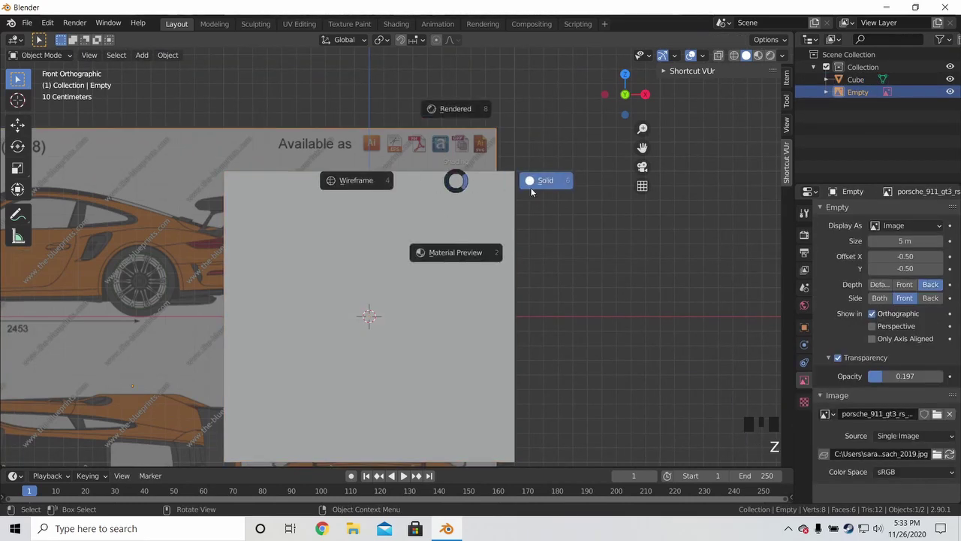
pyautogui.press('z')
pyautogui.press('z')
pyautogui.press('z')
pyautogui.press('z')
pyautogui.press('z')
# Set the blueprint Empty's Depth between Back and Front in its Object Data properties
pyautogui.scroll(3)
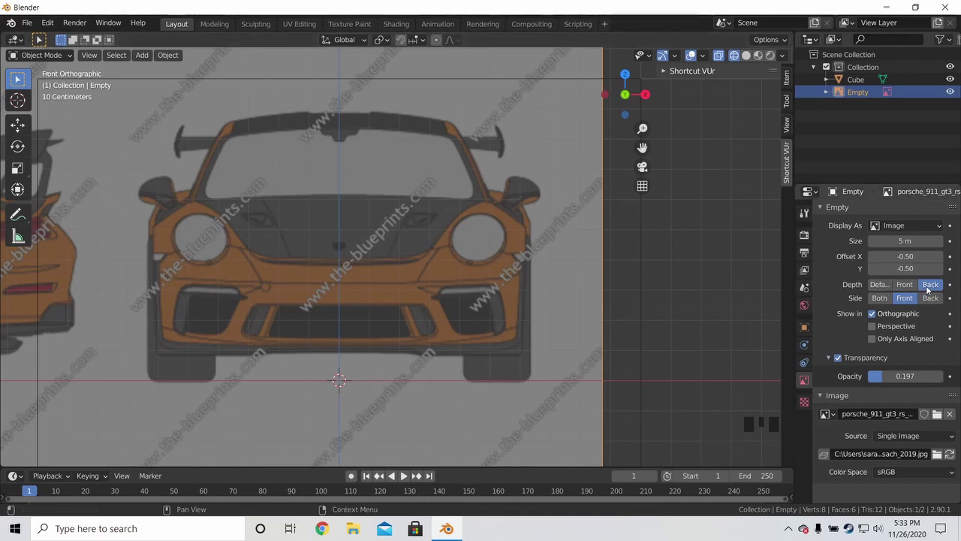
pyautogui.click(930, 290)
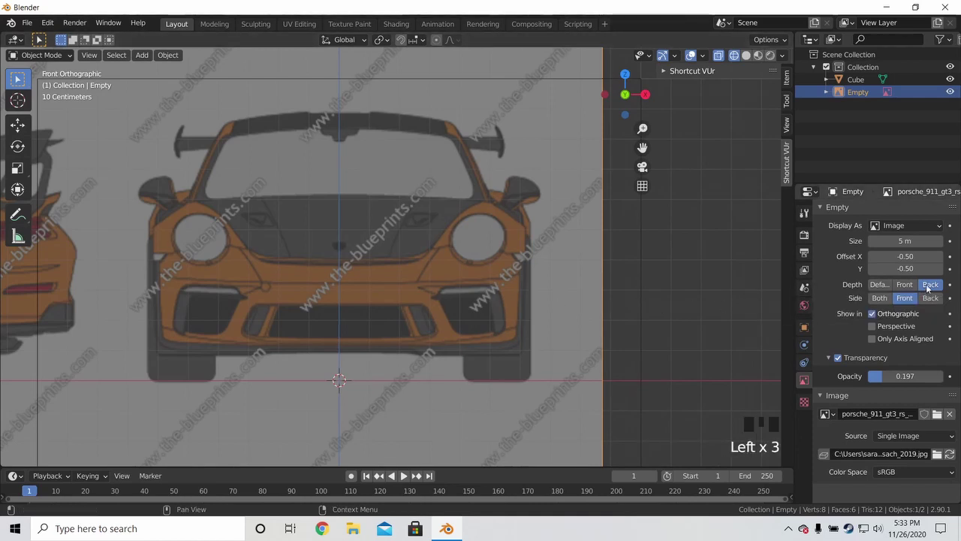
pyautogui.click(911, 278)
pyautogui.click(912, 285)
pyautogui.scroll(-3)
pyautogui.press('z')
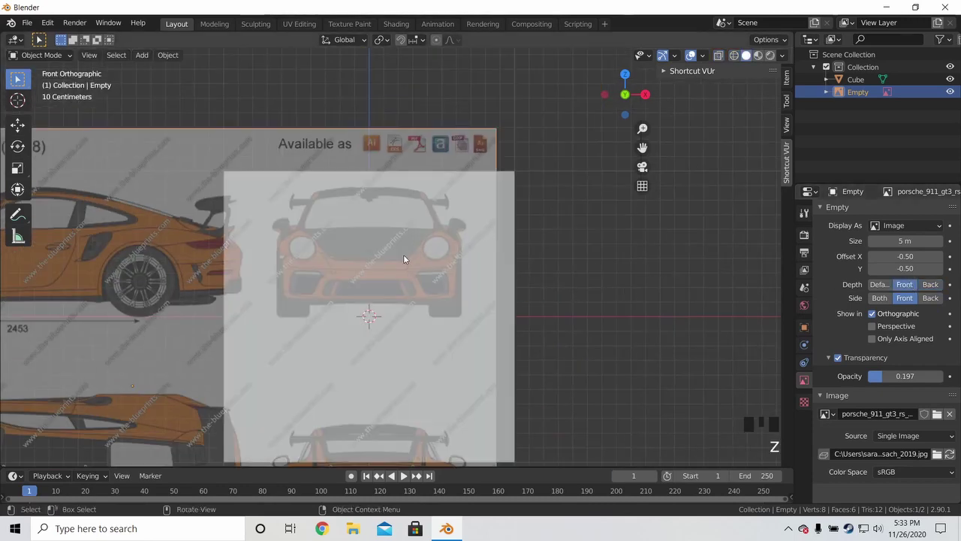
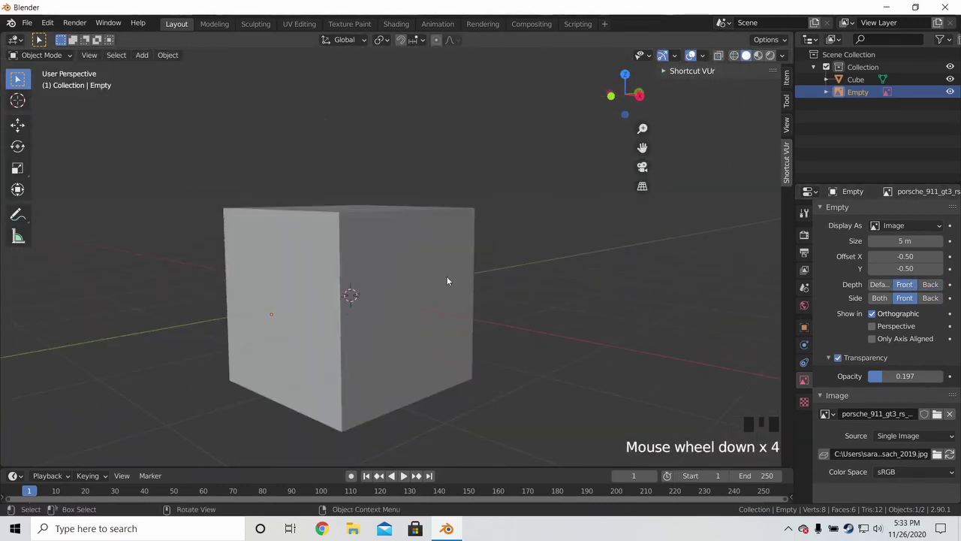
# Check the cube in perspective, return to front view and set the image Depth to Back
pyautogui.press('KP_3')
pyautogui.press('KP_1')
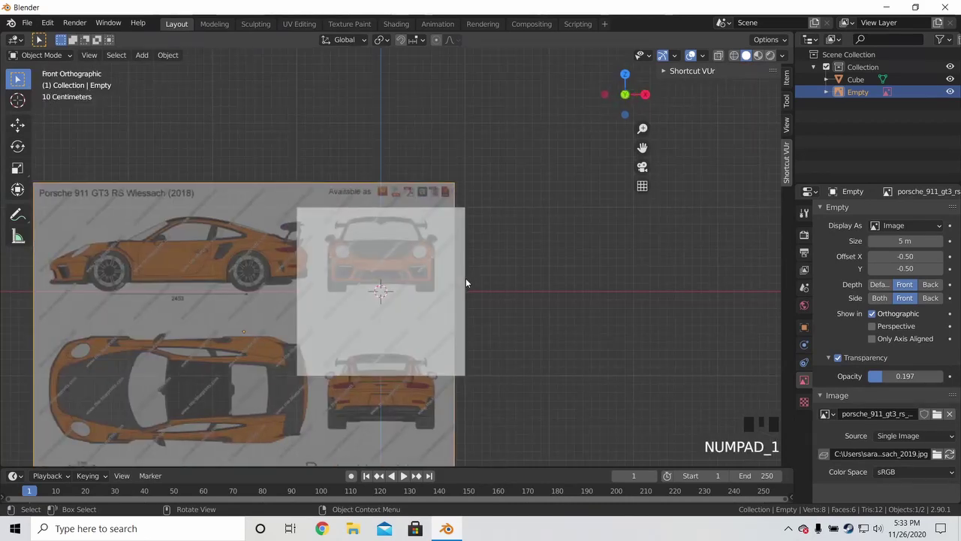
pyautogui.scroll(3)
pyautogui.moveTo(464, 293); pyautogui.dragTo(514, 321)
pyautogui.scroll(-3)
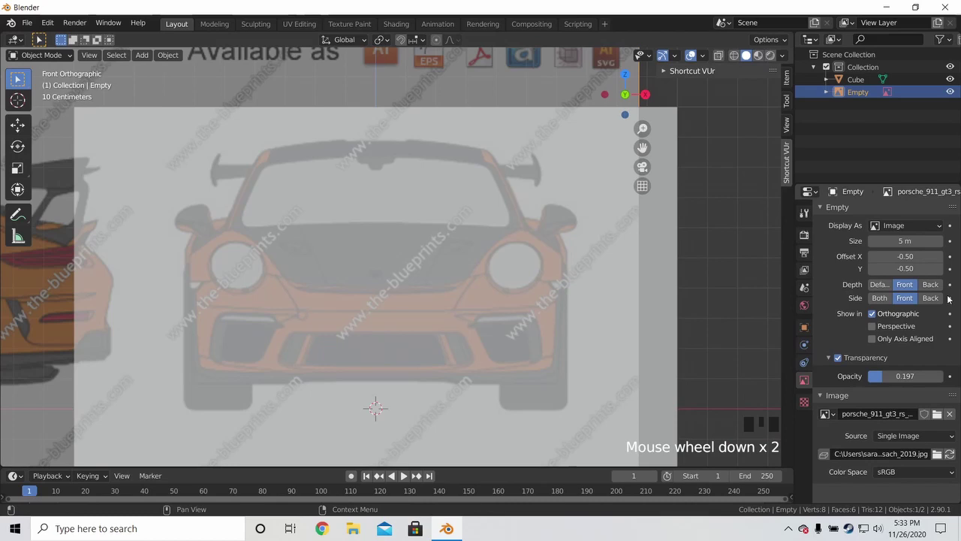
pyautogui.click(944, 292)
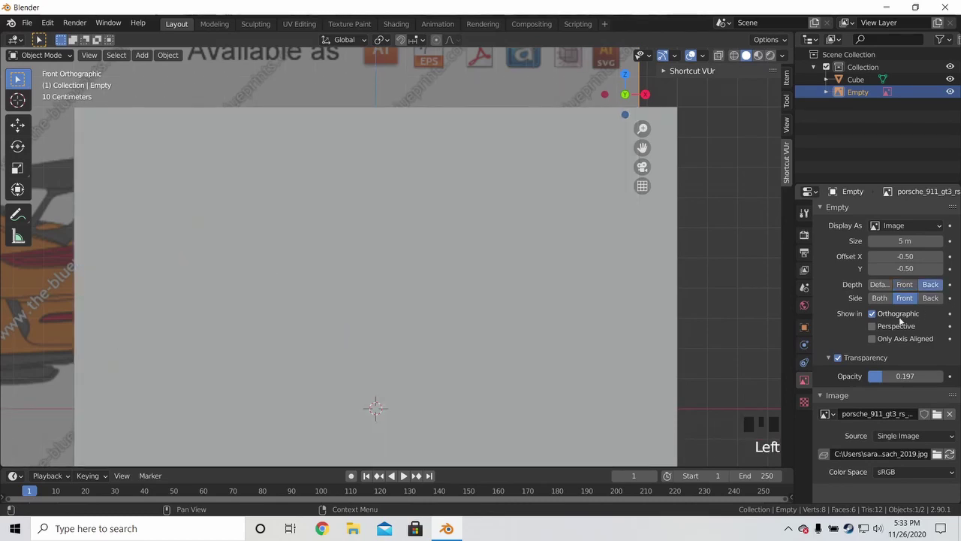
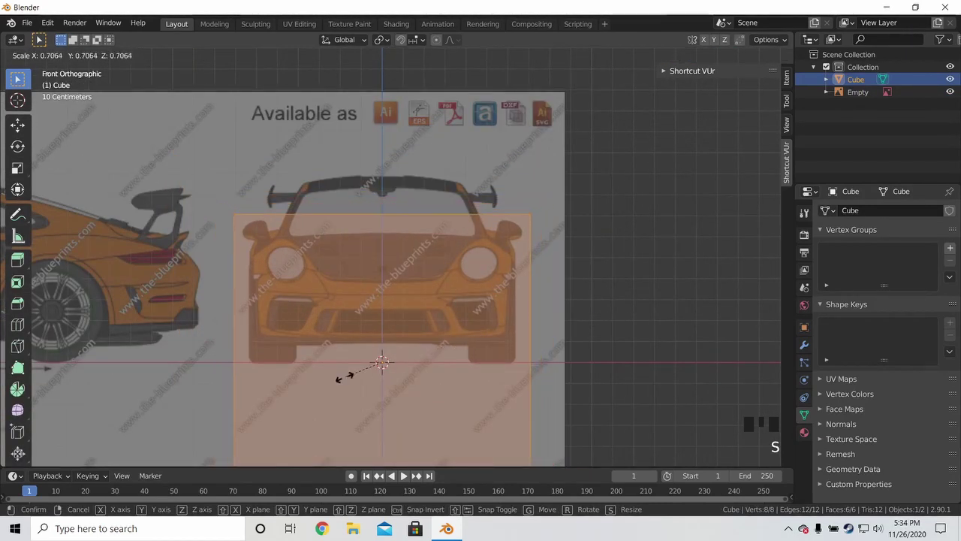
# Scale the cube in Edit Mode to match the car's front-view width
pyautogui.scroll(3)
pyautogui.press('s')
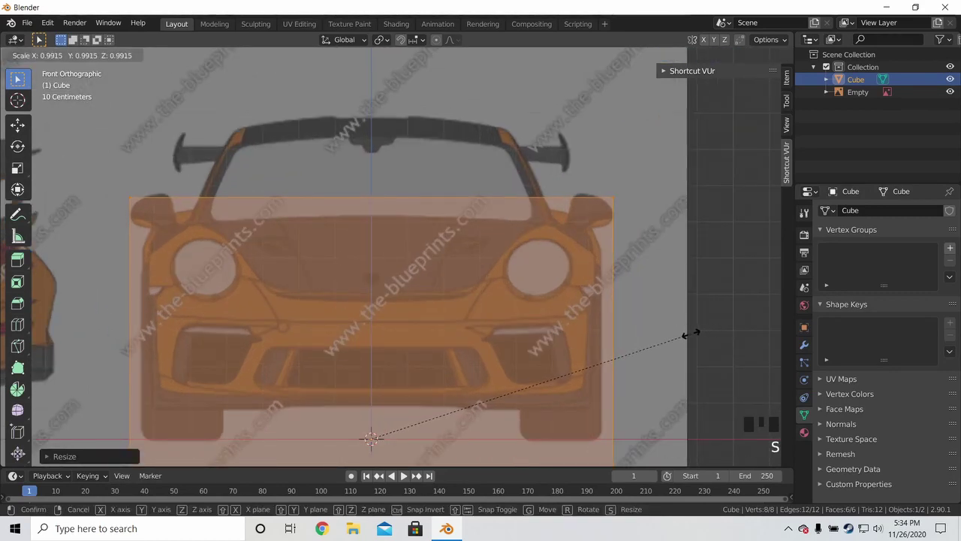
pyautogui.scroll(-3)
pyautogui.scroll(3)
pyautogui.scroll(-3)
pyautogui.press('Tab')
pyautogui.press('Tab')
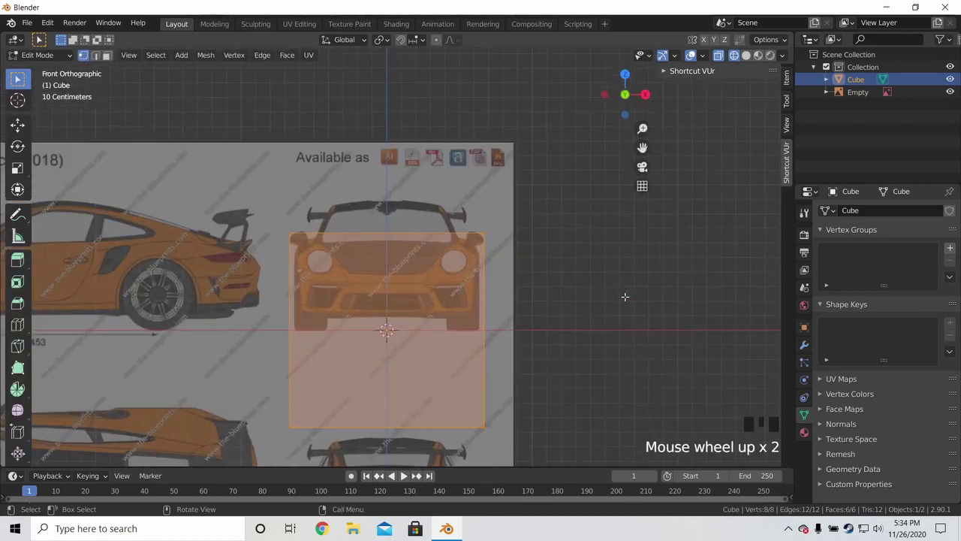
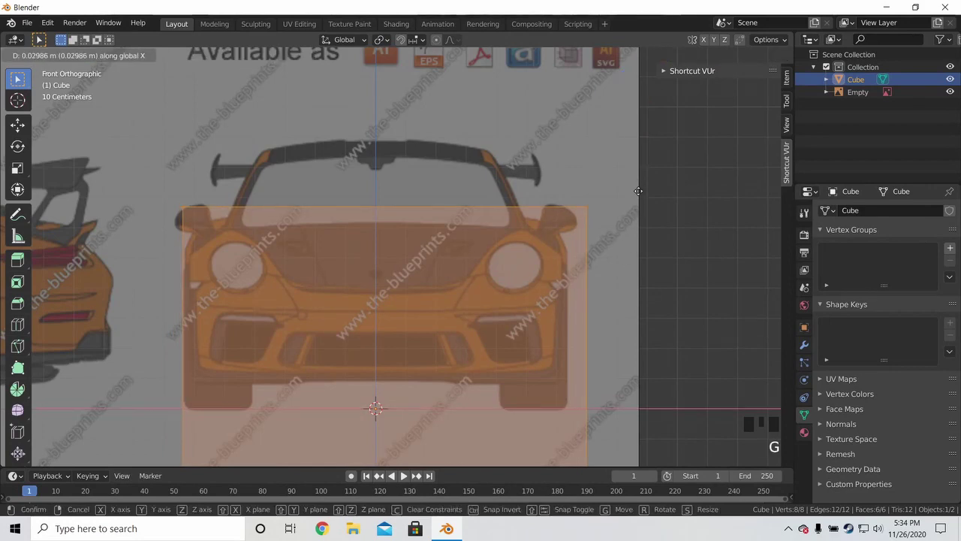
# Nudge the cube horizontally along X to line up with the front view
pyautogui.press('g')
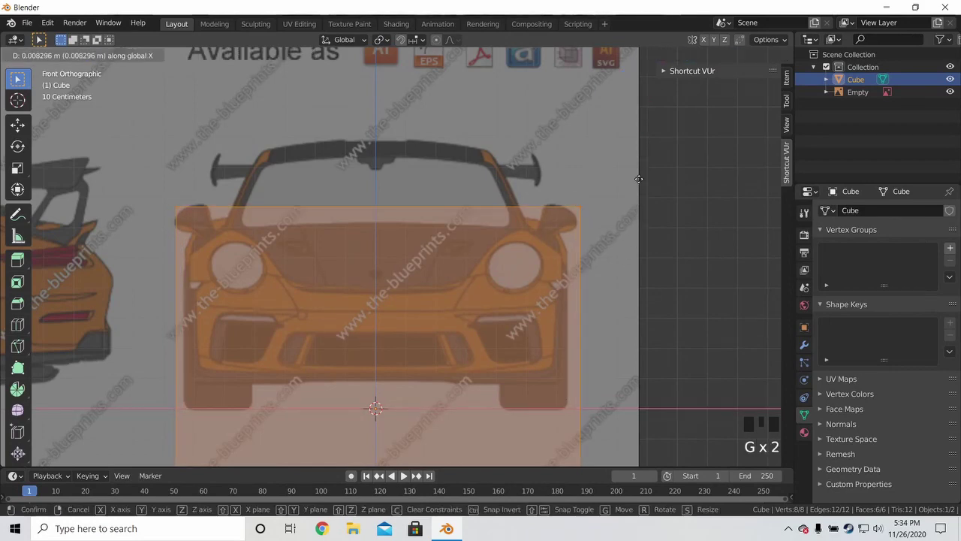
pyautogui.scroll(-3)
pyautogui.press('ctrl+z')
# Undo the cube edits back to its original state
pyautogui.press('ctrl+z')
pyautogui.press('ctrl+z')
pyautogui.press('ctrl+z')
pyautogui.press('ctrl+z')
pyautogui.press('ctrl+z')
pyautogui.press('ctrl+z')
pyautogui.press('ctrl+z')
# Delete the old cube, add a fresh one and start moving it vertically over the front view
pyautogui.press('Tab')
pyautogui.press('x')
pyautogui.press('shift+a')
pyautogui.press('Tab')
pyautogui.press('g')
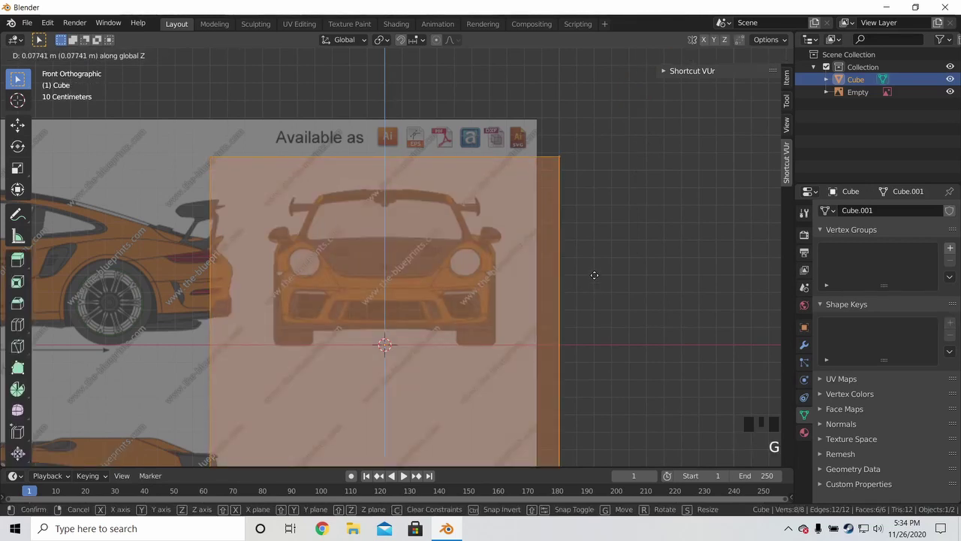
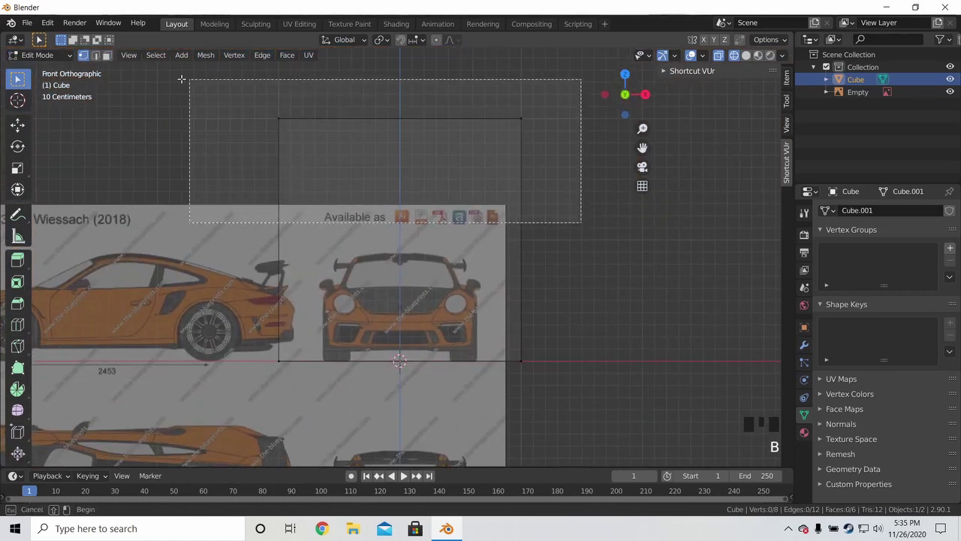
# Raise the cube's top vertices to the roofline and scale its width along X to the front view
pyautogui.press('g')
pyautogui.scroll(3)
pyautogui.press('g')
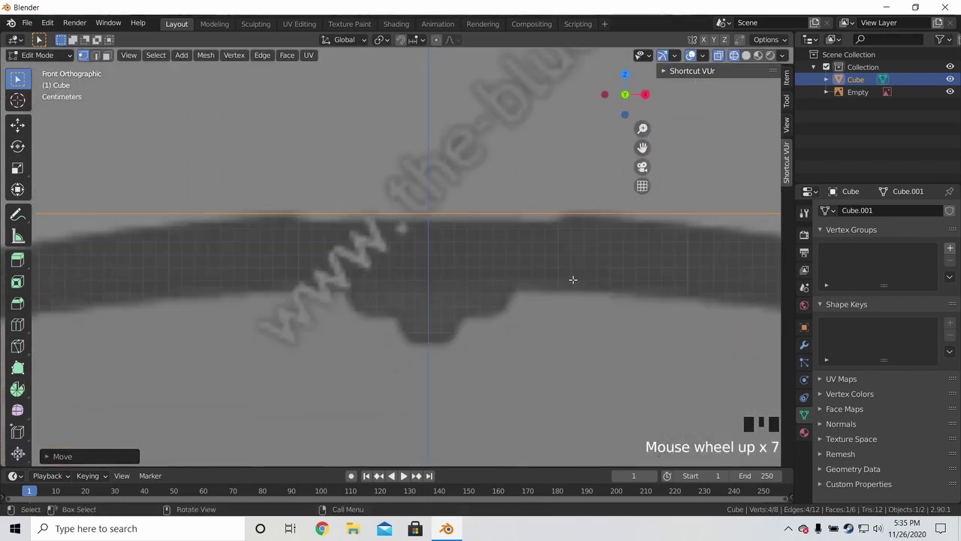
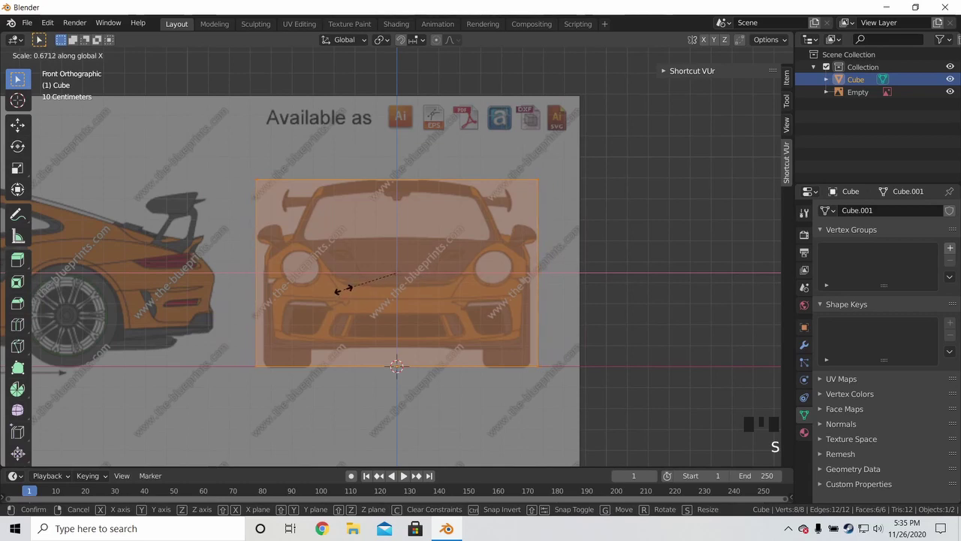
pyautogui.scroll(3)
pyautogui.press('s')
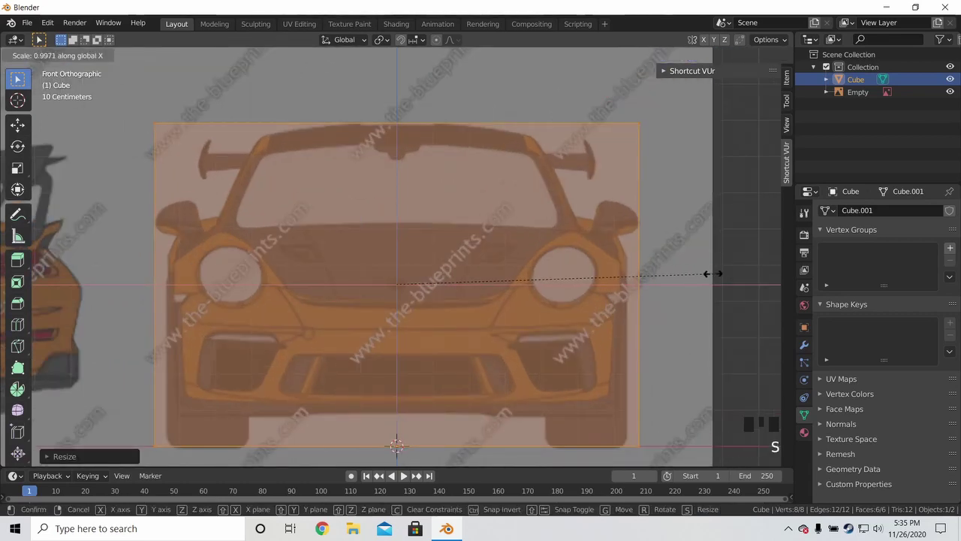
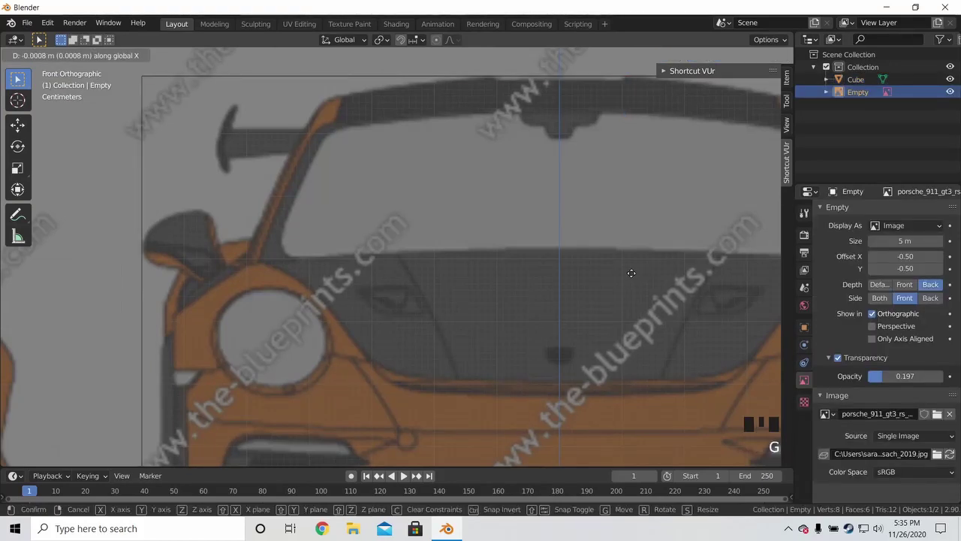
# Slide the blueprint image along X to centre the car on the cube and save as 911Gt3.blend
pyautogui.moveTo(621, 277); pyautogui.dragTo(309, 293)
pyautogui.press('g')
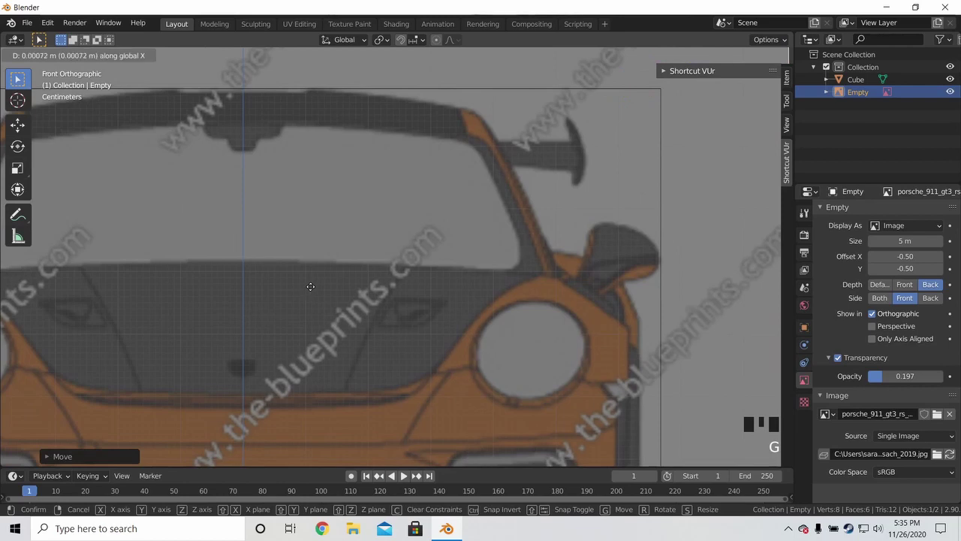
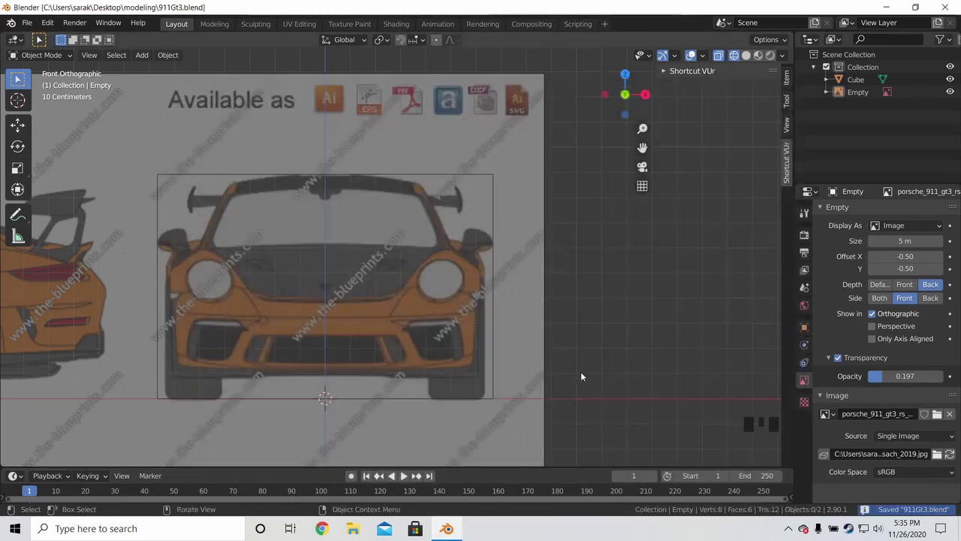
pyautogui.scroll(-3)
pyautogui.press('ctrl+s')
pyautogui.moveTo(574, 228); pyautogui.dragTo(500, 223)
# In Right view add the blueprint as a reference image and lower it so the wheels rest on the ground line
pyautogui.press('KP_3')
pyautogui.scroll(3)
pyautogui.press('shift+a')
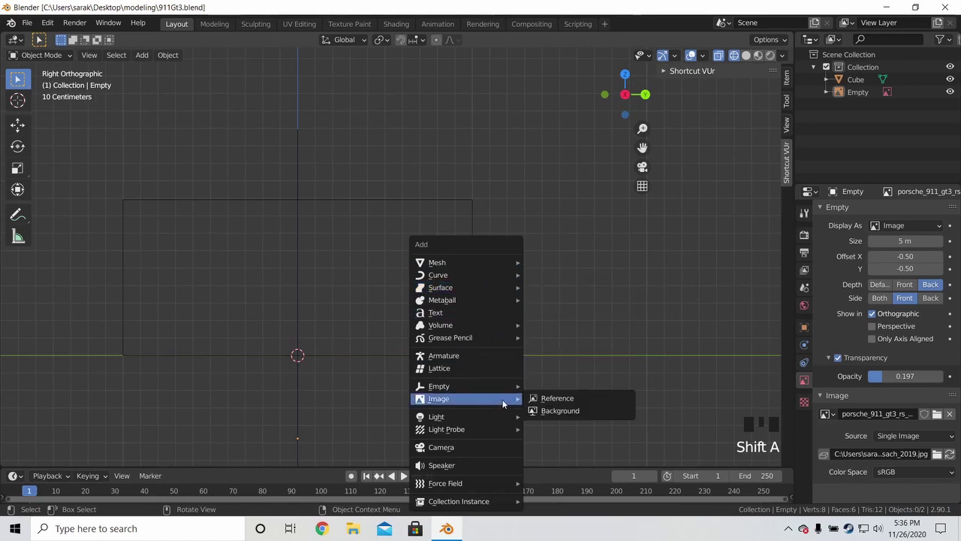
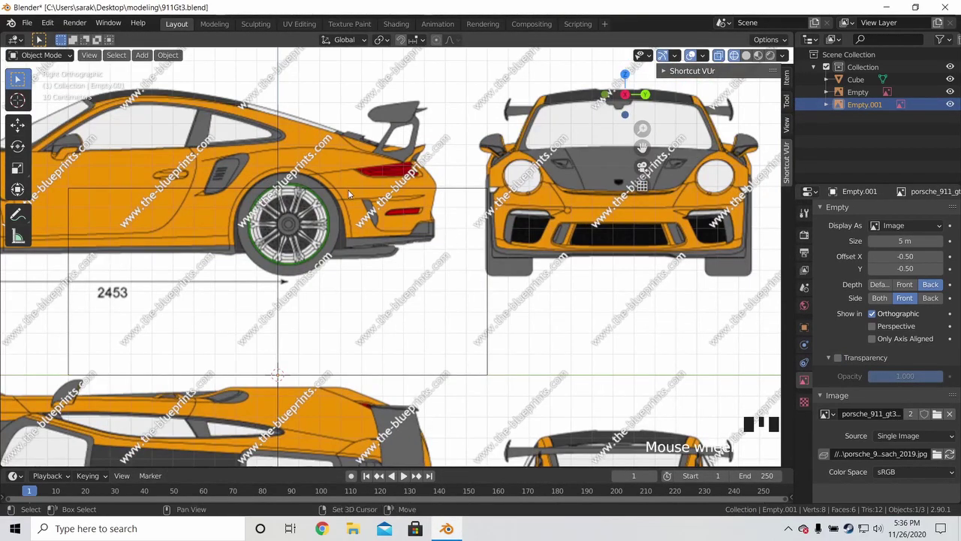
pyautogui.moveTo(370, 195); pyautogui.dragTo(466, 245)
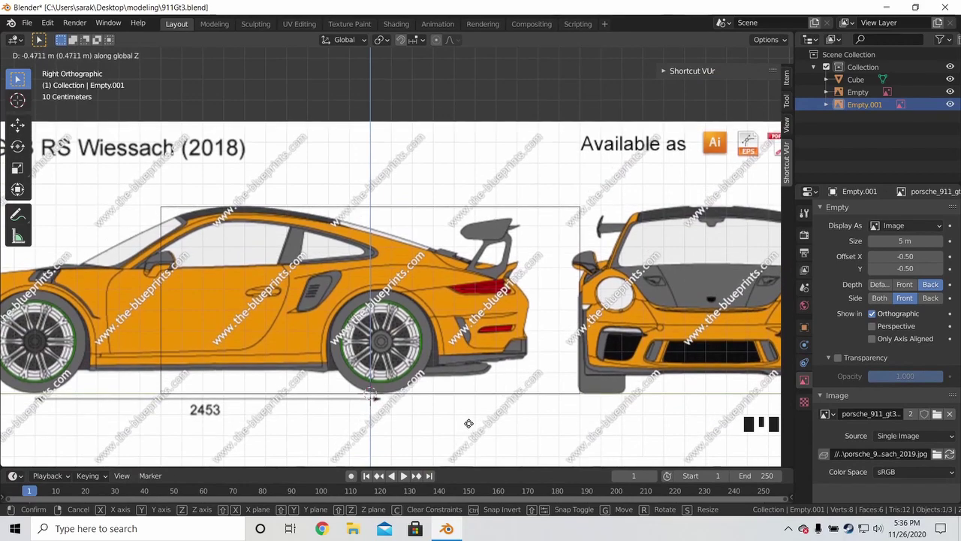
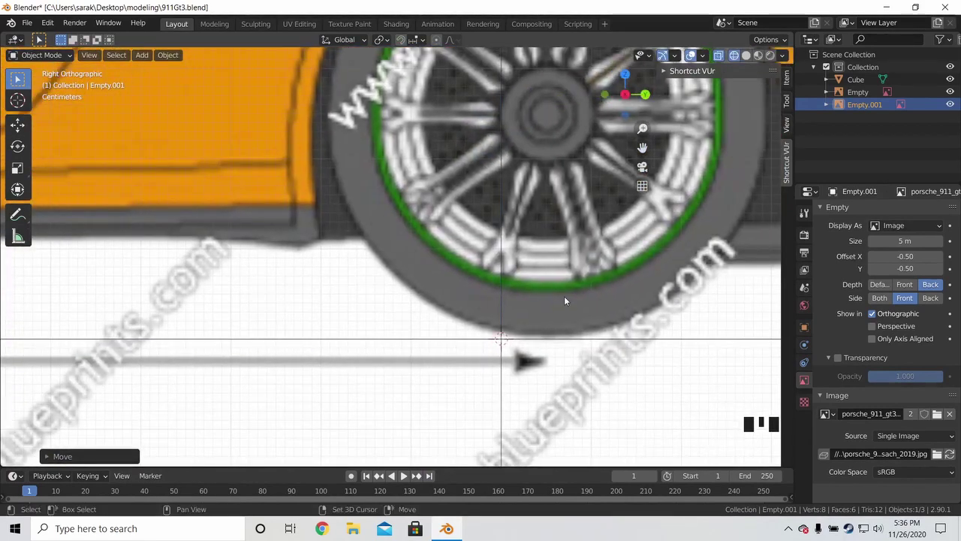
pyautogui.moveTo(523, 305); pyautogui.dragTo(461, 290)
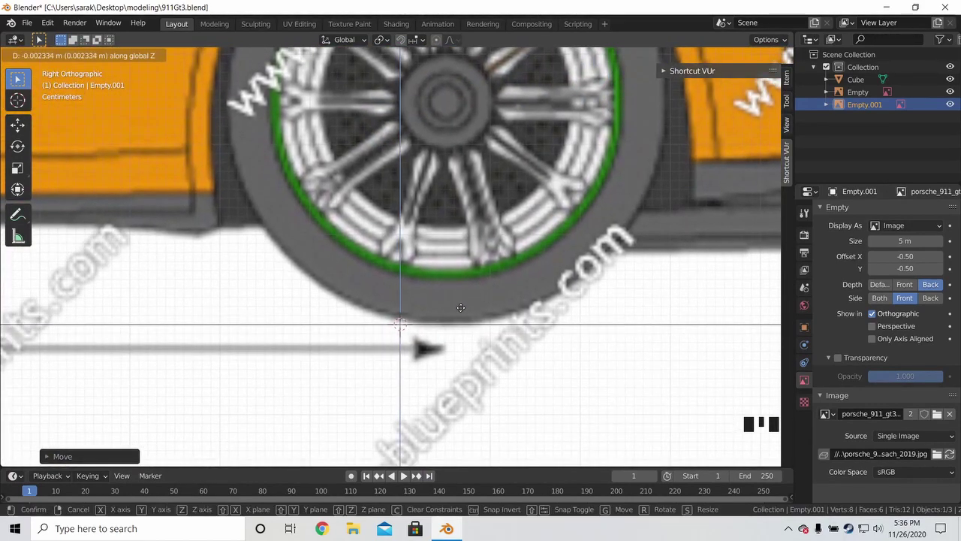
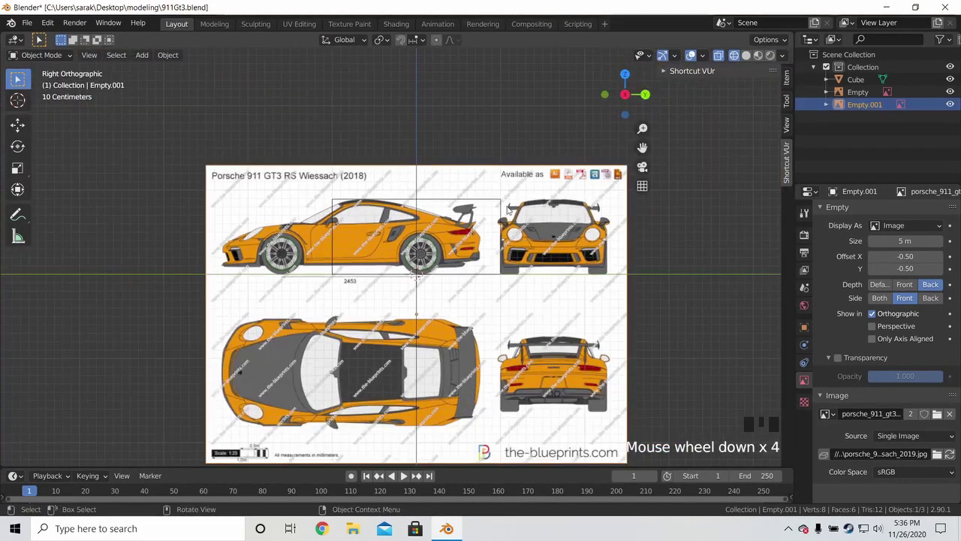
# Slide the side blueprint along Y so the car fits between the cube's ends
pyautogui.scroll(3)
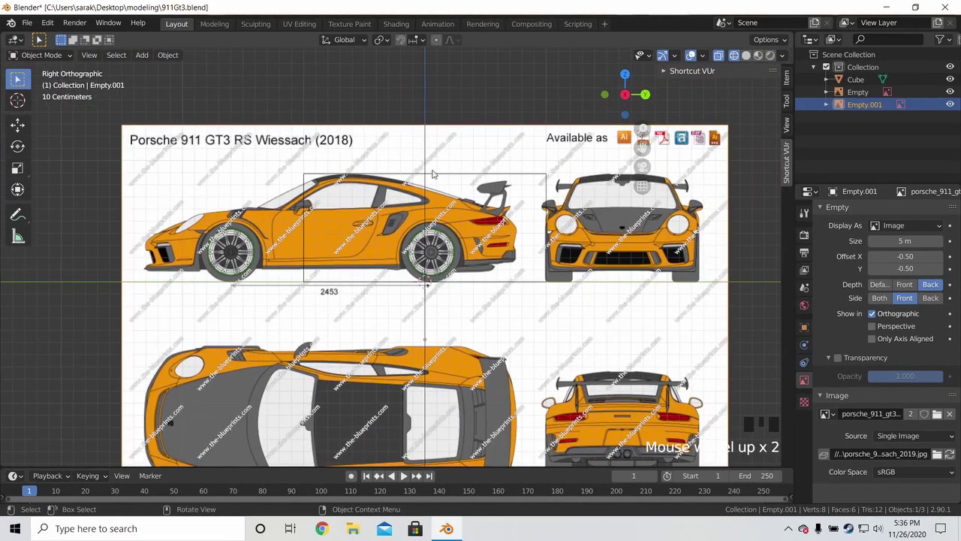
pyautogui.press('g')
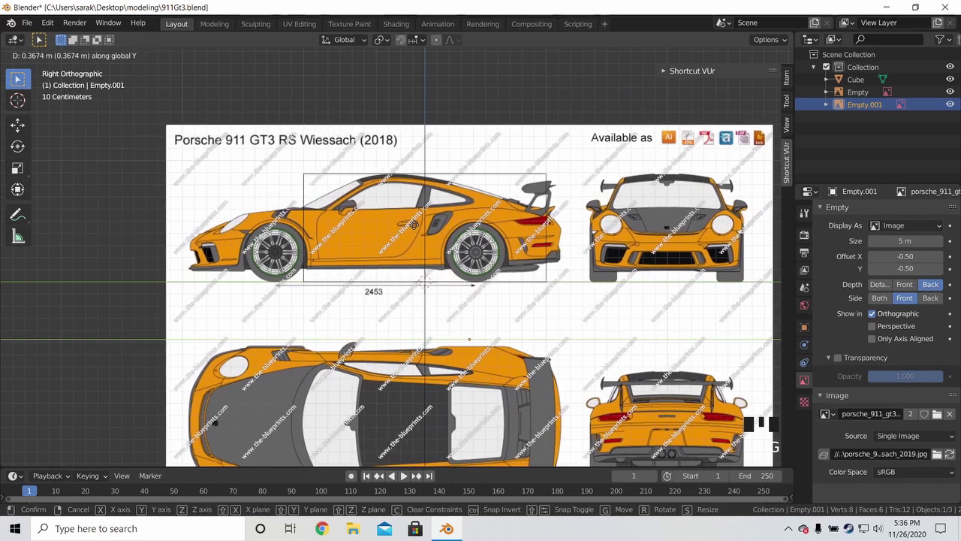
pyautogui.moveTo(482, 198); pyautogui.dragTo(496, 197)
pyautogui.press('g')
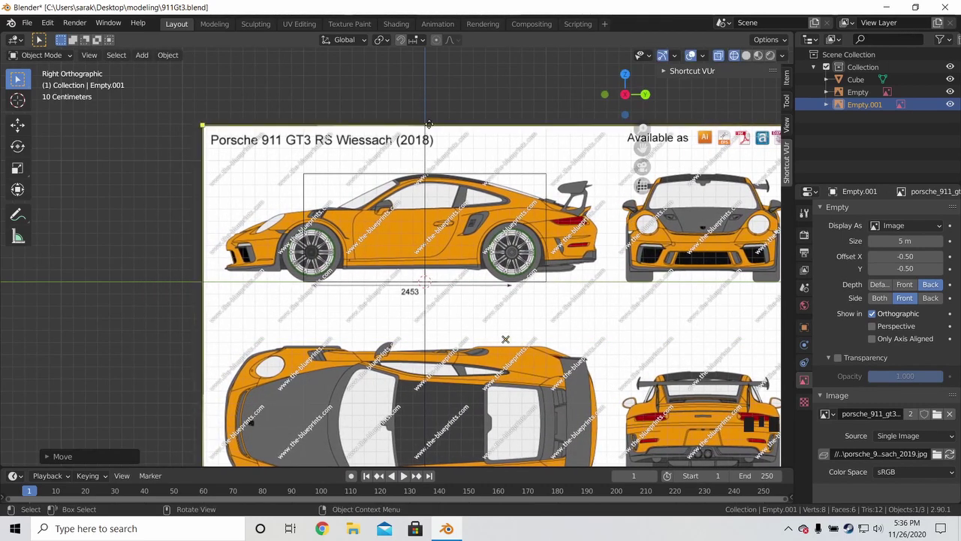
pyautogui.moveTo(486, 191); pyautogui.dragTo(426, 295)
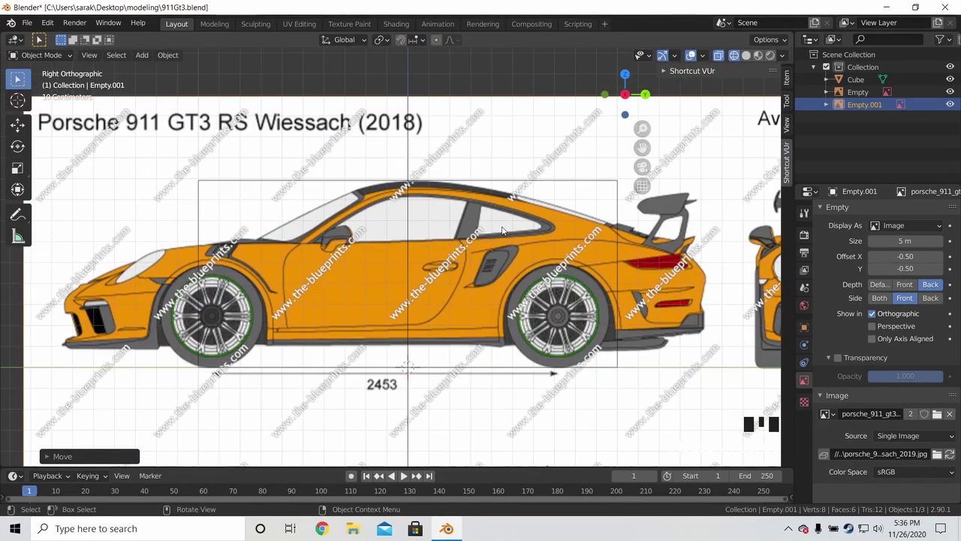
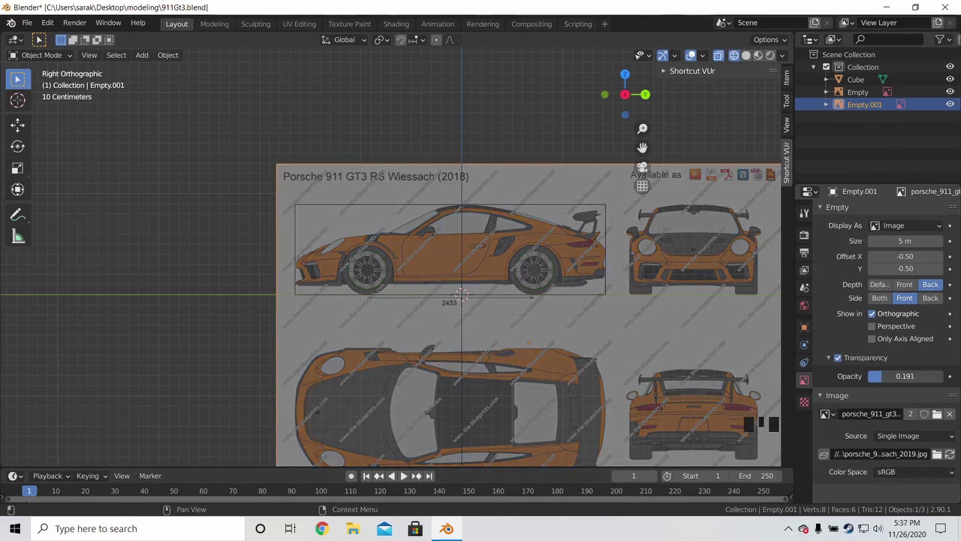
# Save the project, switch to Top view and start adding a reference image
pyautogui.press('a')
pyautogui.press('a')
pyautogui.scroll(-3)
pyautogui.press('ctrl+s')
pyautogui.moveTo(452, 255); pyautogui.dragTo(491, 238)
pyautogui.scroll(3)
pyautogui.press('KP_7')
pyautogui.press('shift+a')
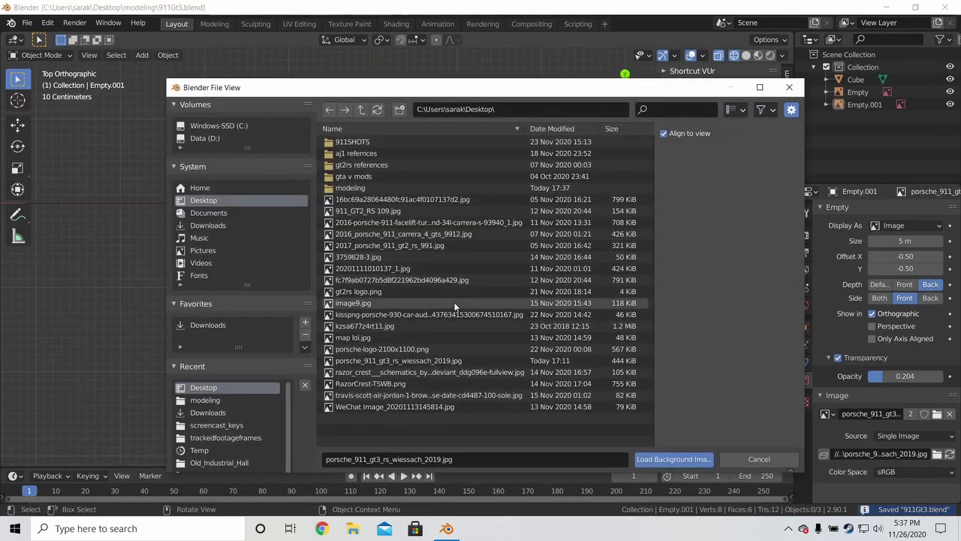
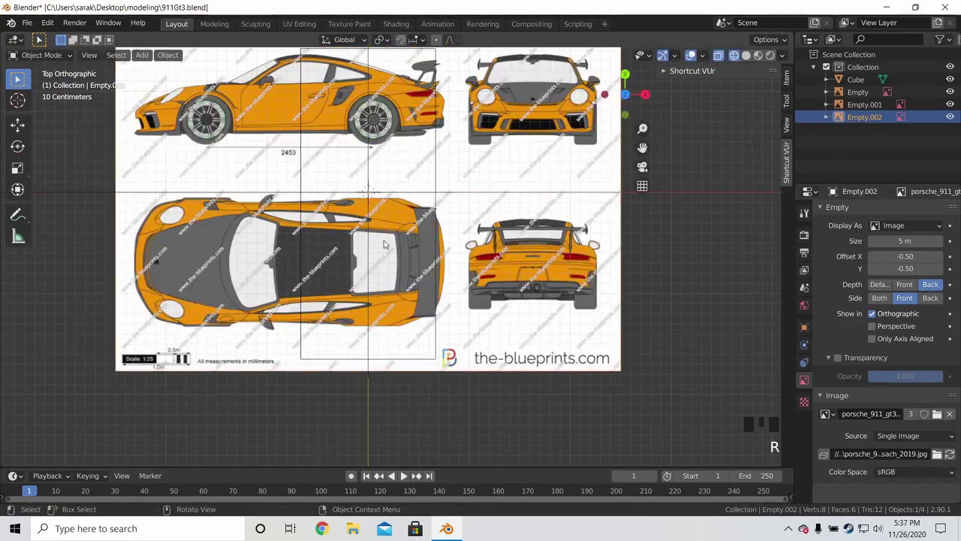
# Rotate the top-view blueprint 90 degrees and move the overhead car over the cube
pyautogui.press('r')
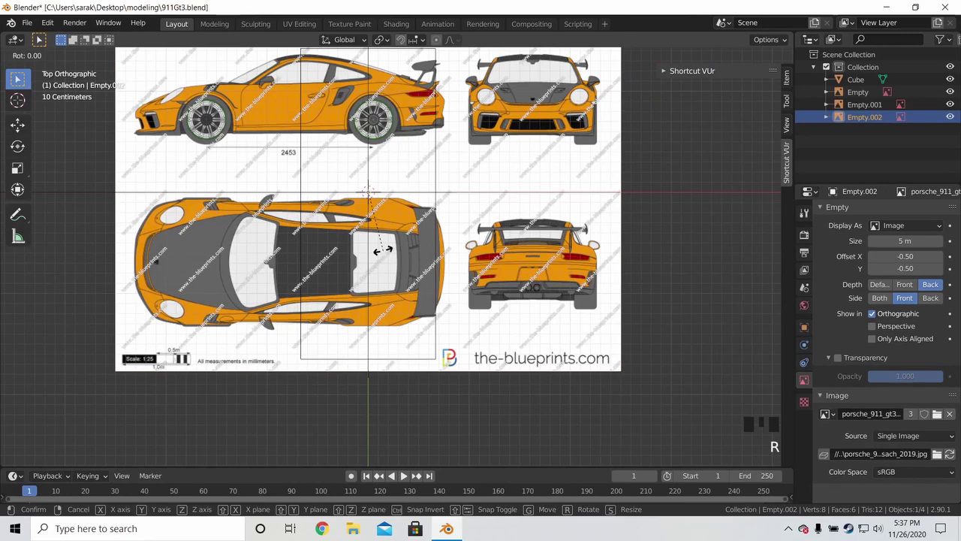
pyautogui.press('r')
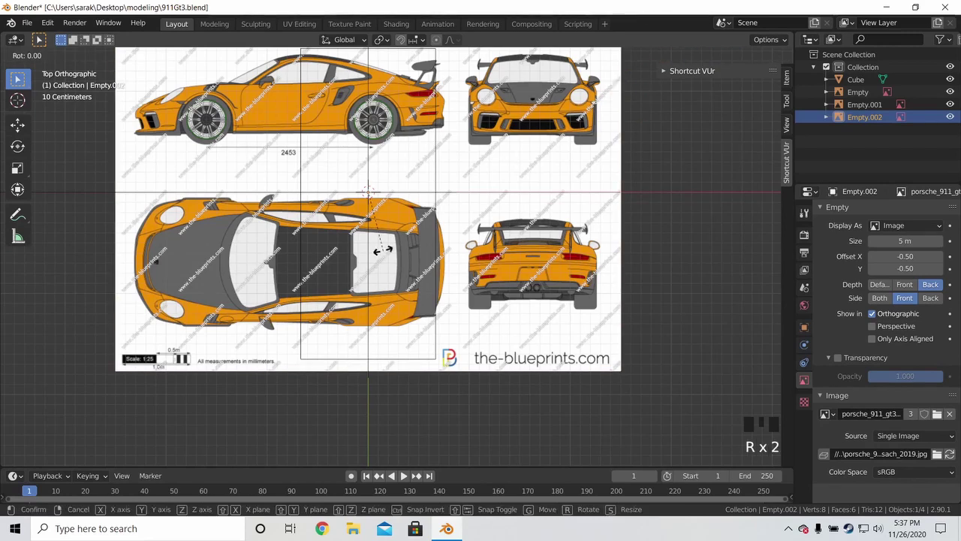
pyautogui.press('r')
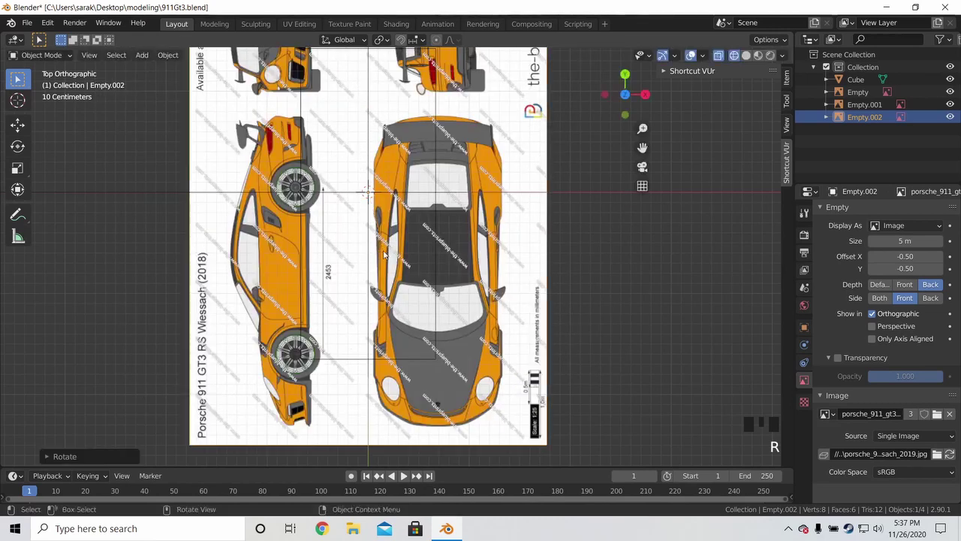
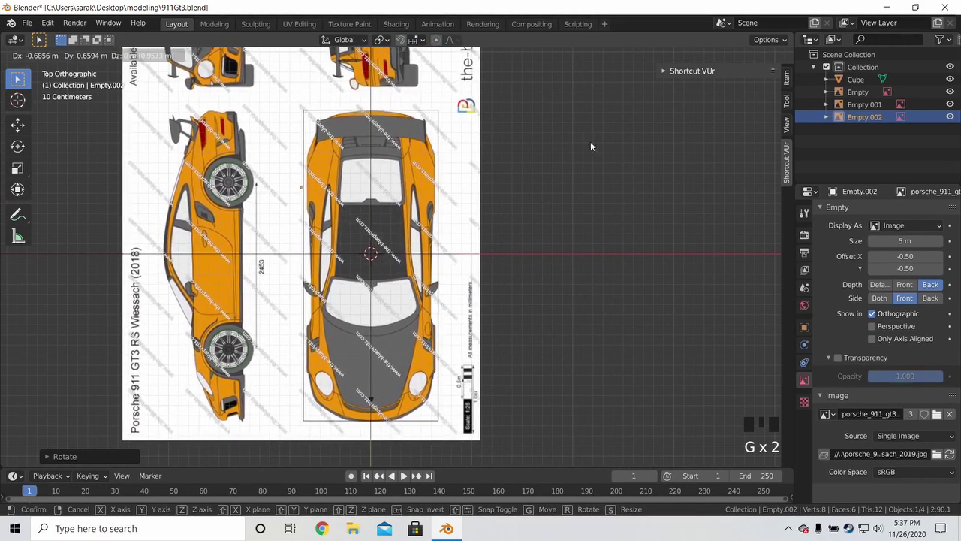
pyautogui.press('z')
pyautogui.scroll(3)
pyautogui.press('g')
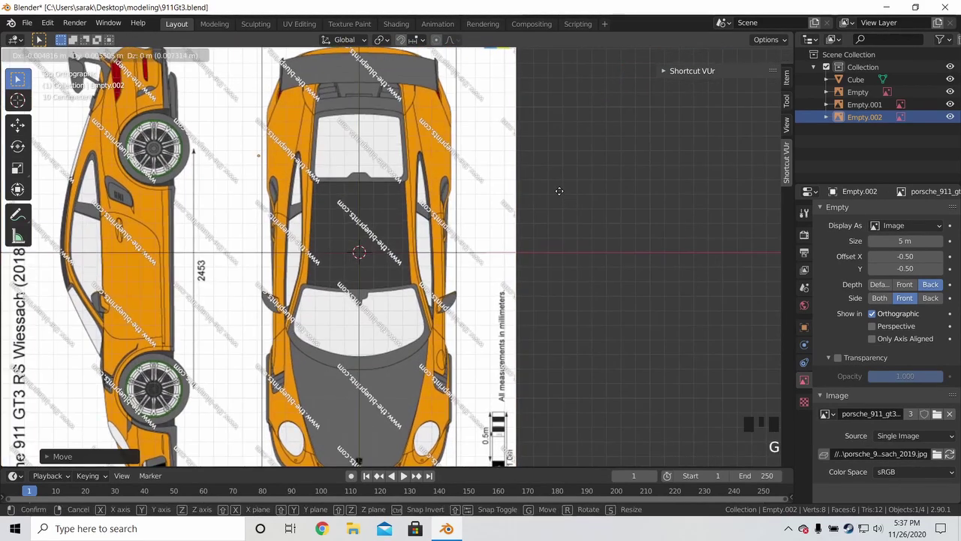
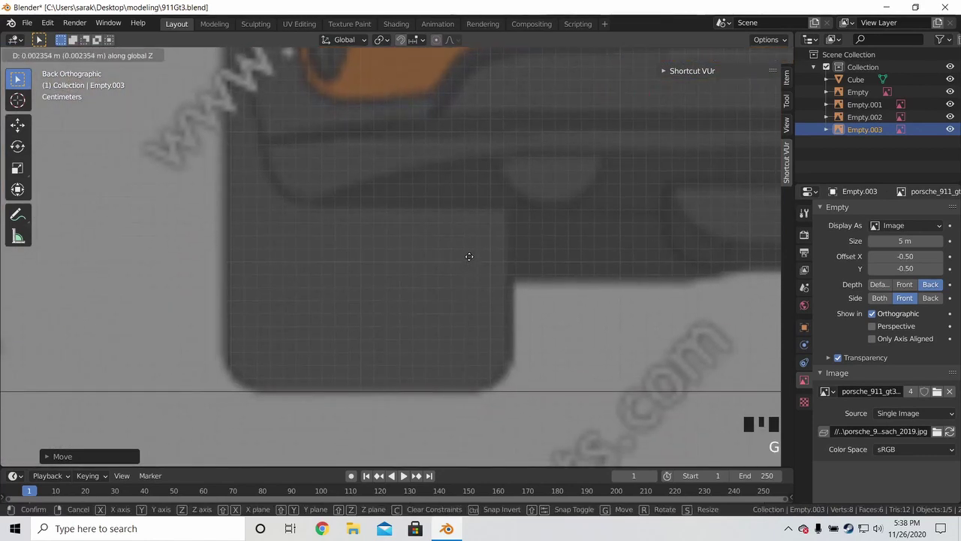
# Adjust the back view while aligning the rear-view blueprint to the cube
pyautogui.scroll(-3)
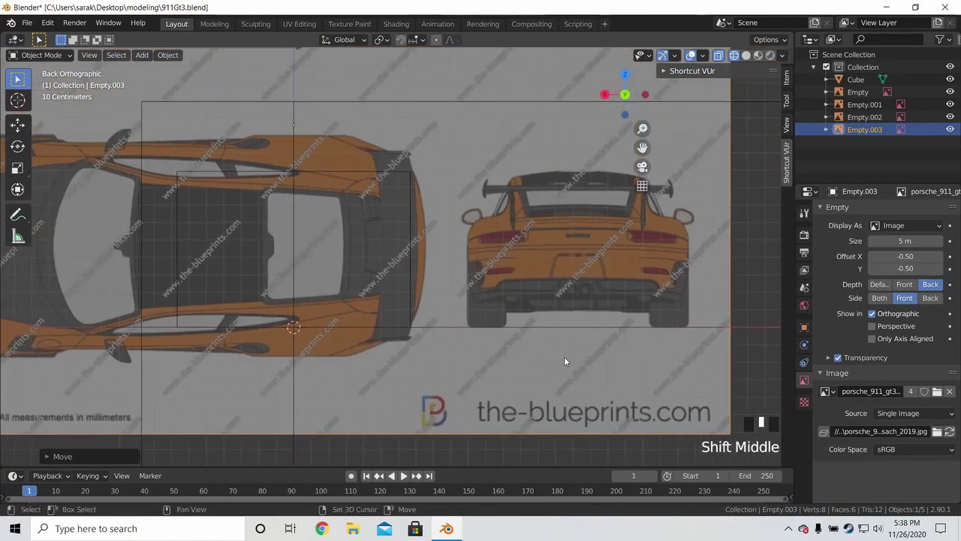